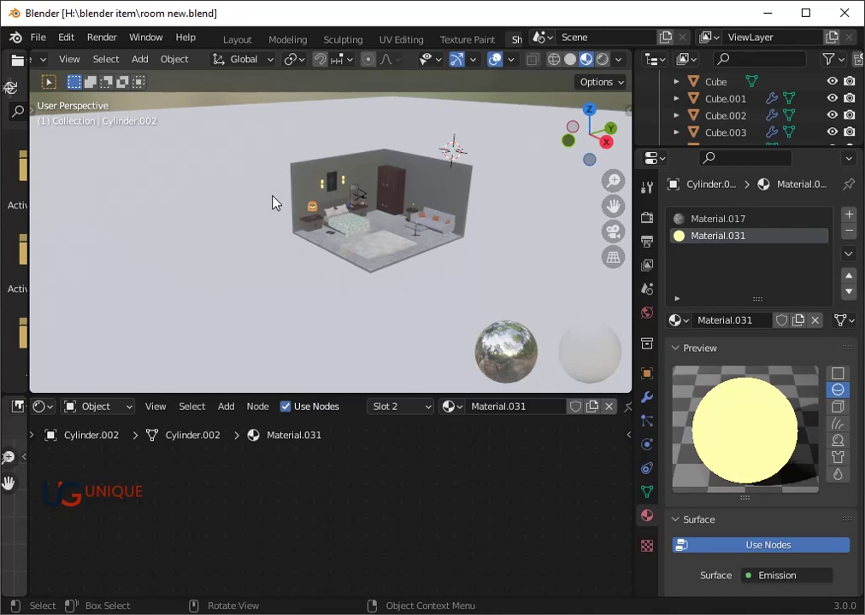
Zoom the viewport onto the bedside lamp to inspect it up close
scroll(up, 3)
key(`)
key(3)
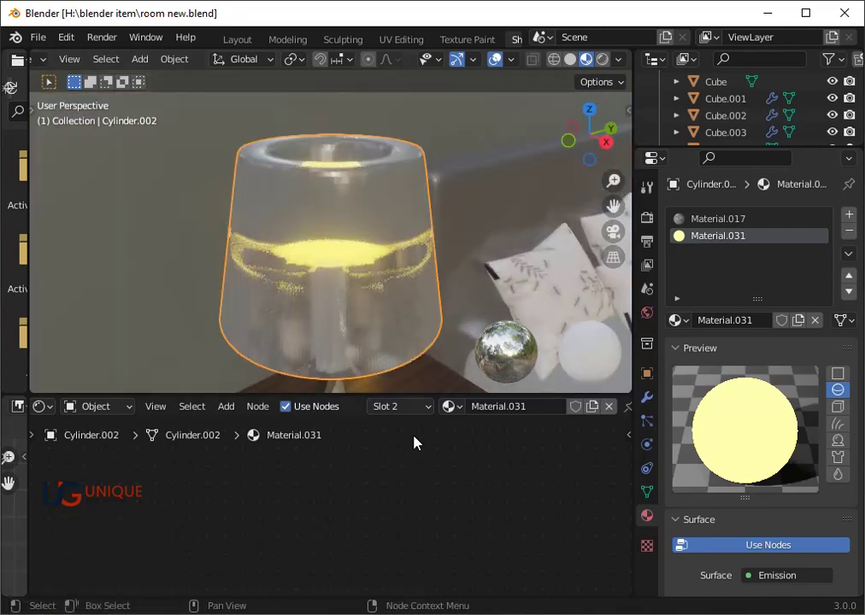
scroll(down, 3)
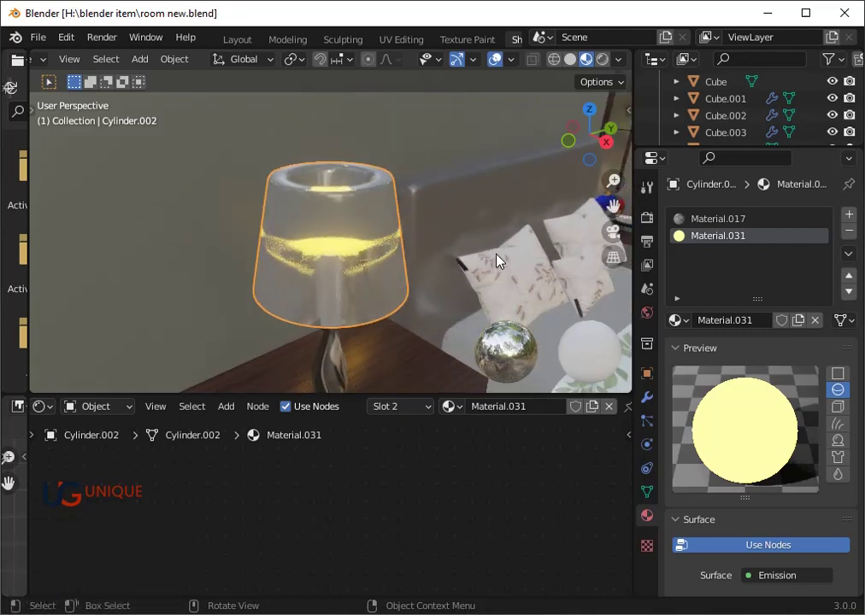
scroll(down, 3)
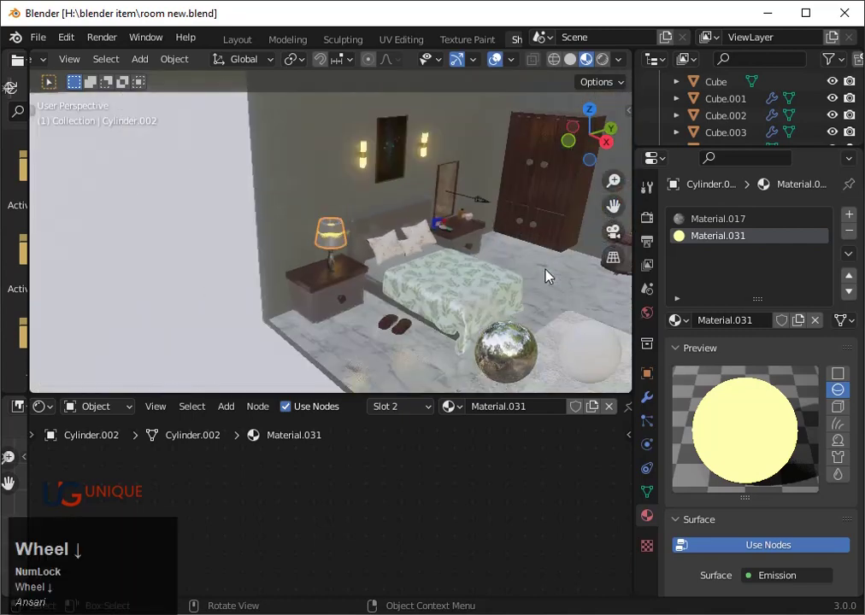
scroll(down, 3)
Select the framed picture on the back wall and open the file browser from its Image Texture node
click(388, 167)
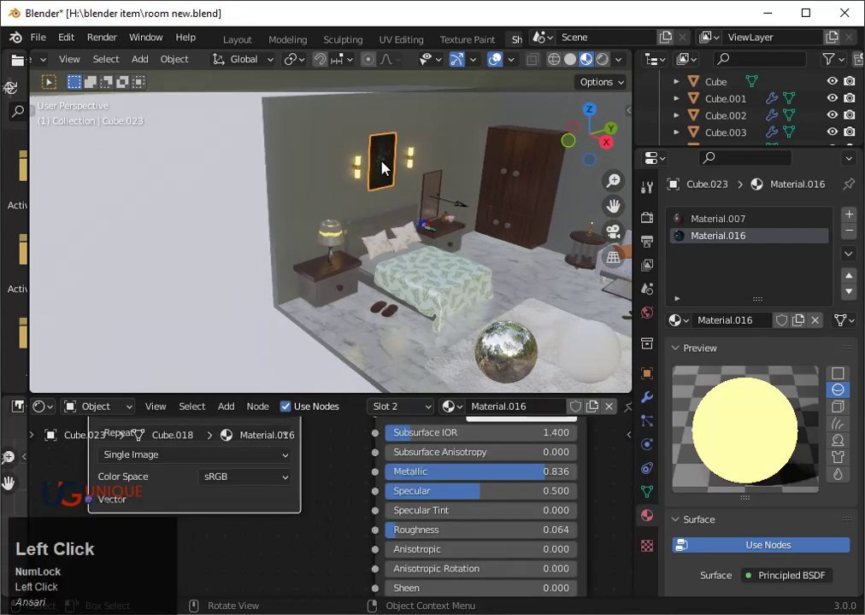
key(Tab)
click(390, 167)
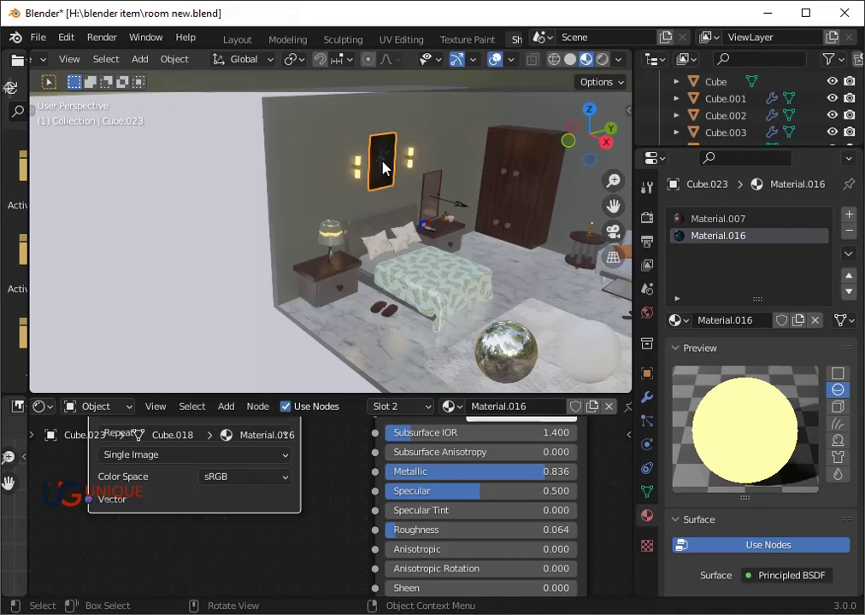
scroll(up, 3)
scroll(down, 3)
middle_click(318, 465)
click(299, 475)
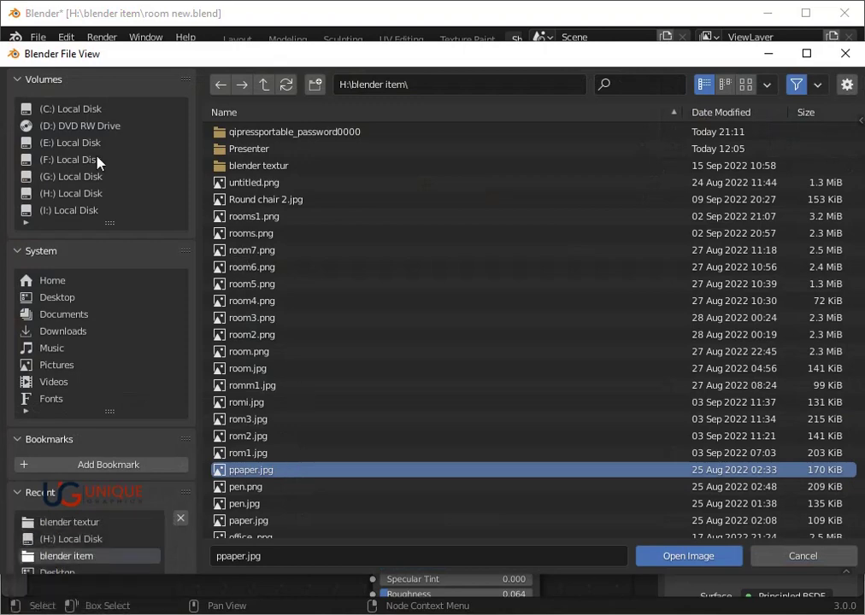
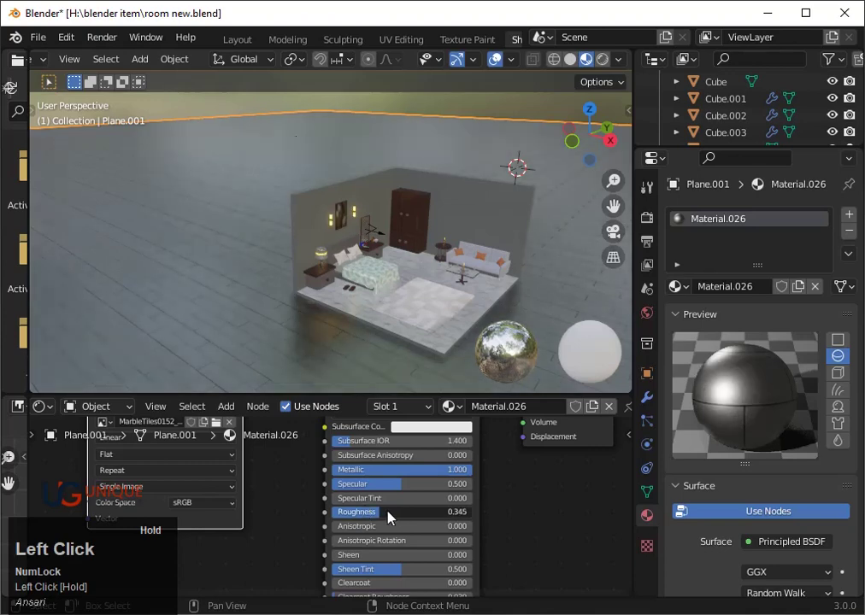
Set the floor material's Metallic value to 0.85
click(453, 473)
key(0)
text(0.8)
key(5)
key(Return)
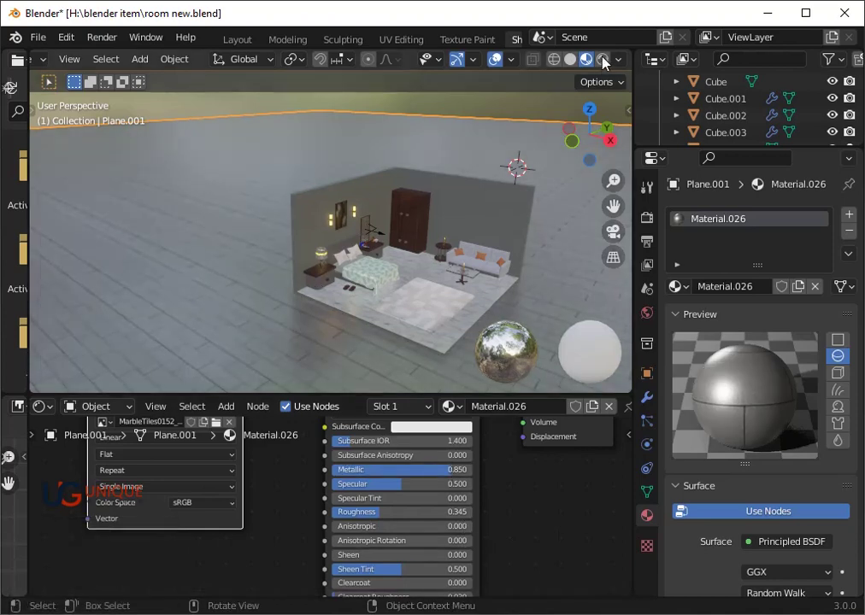
Switch the viewport to Rendered shading and bring up the Shift+A add menu for lights
click(609, 62)
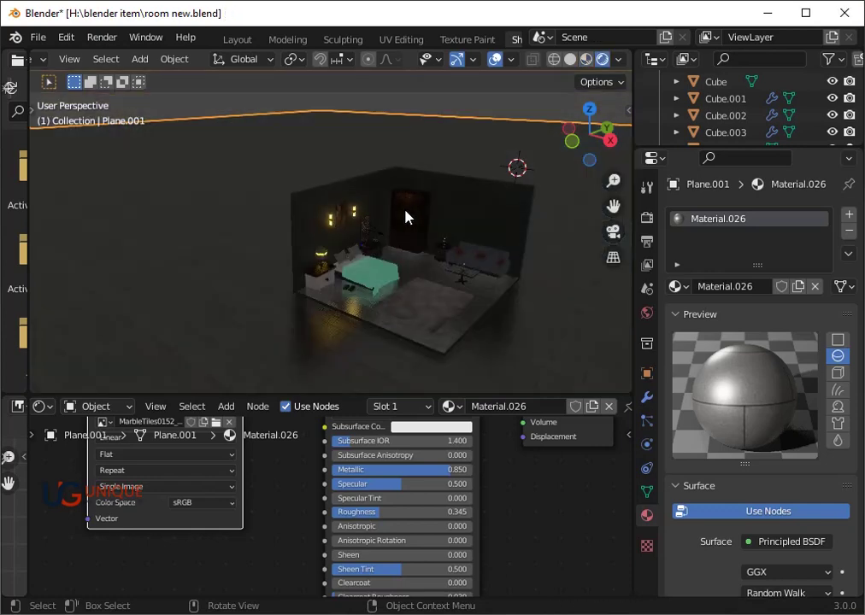
key(shift+Num_Lock)
key(shift+a)
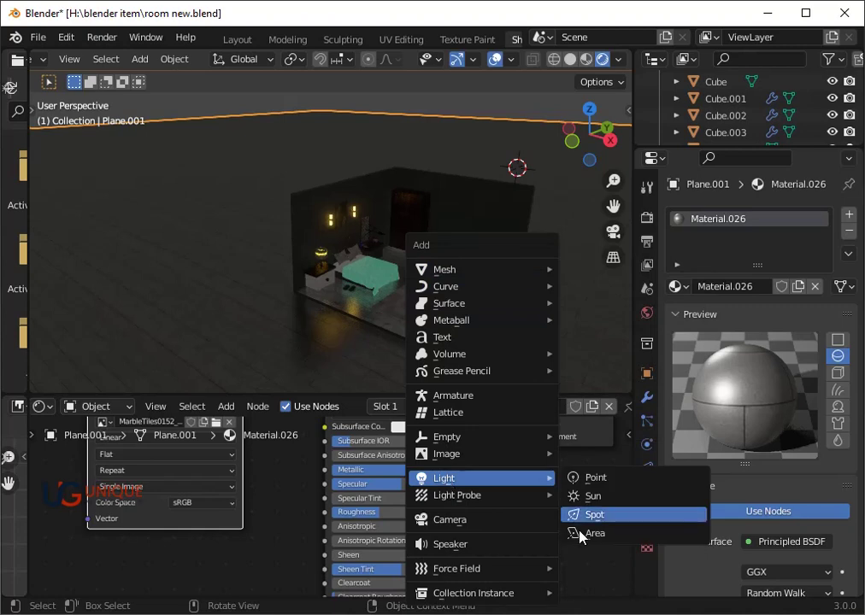
Add an area light, place it over the room and scale it up twice
click(583, 536)
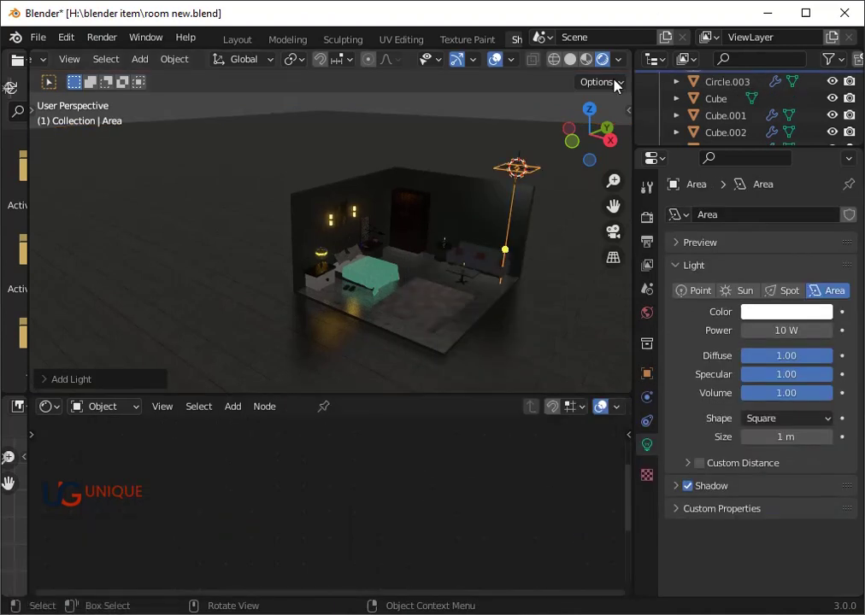
key(g)
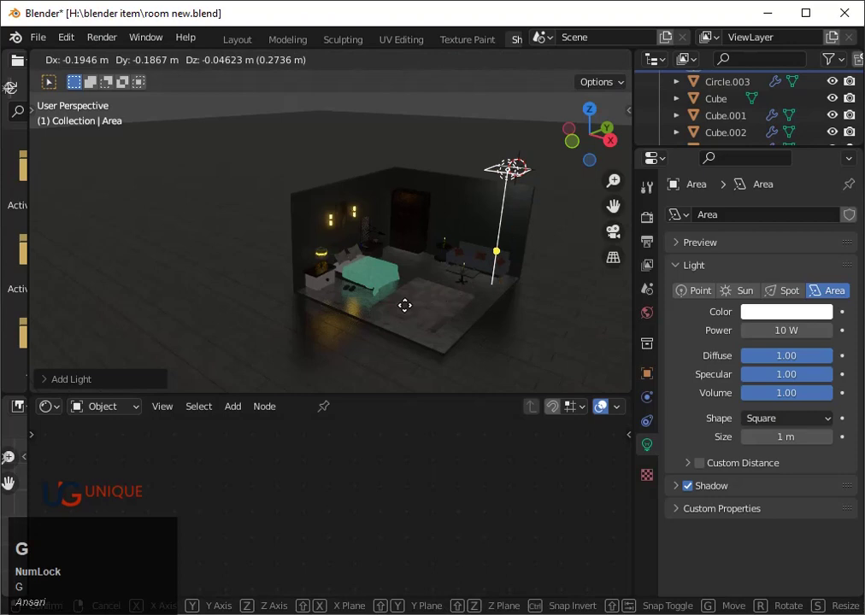
click(422, 321)
key(s)
click(481, 127)
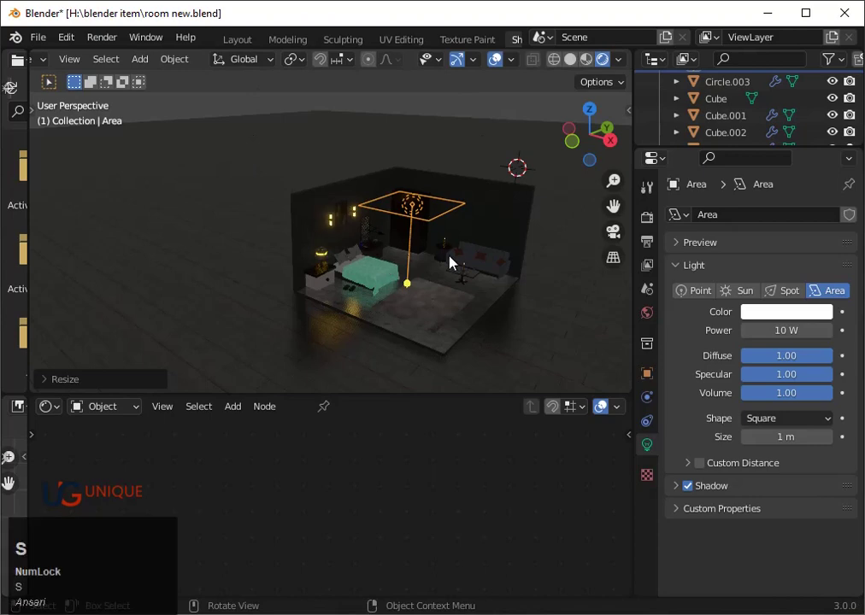
key(s)
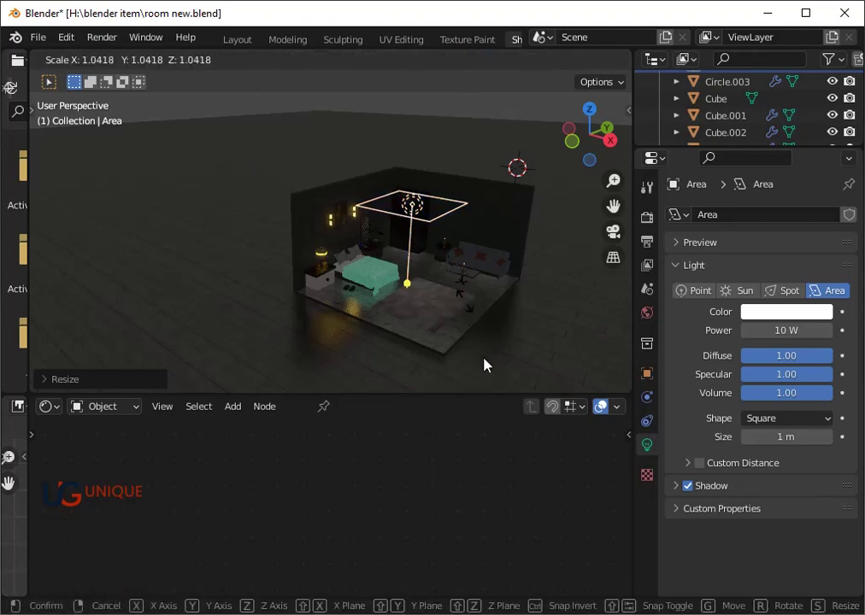
click(519, 127)
Enlarge the light to span the whole room and start raising it straight up along Z
key(g)
key(z)
key(z)
click(511, 148)
key(g)
key(z)
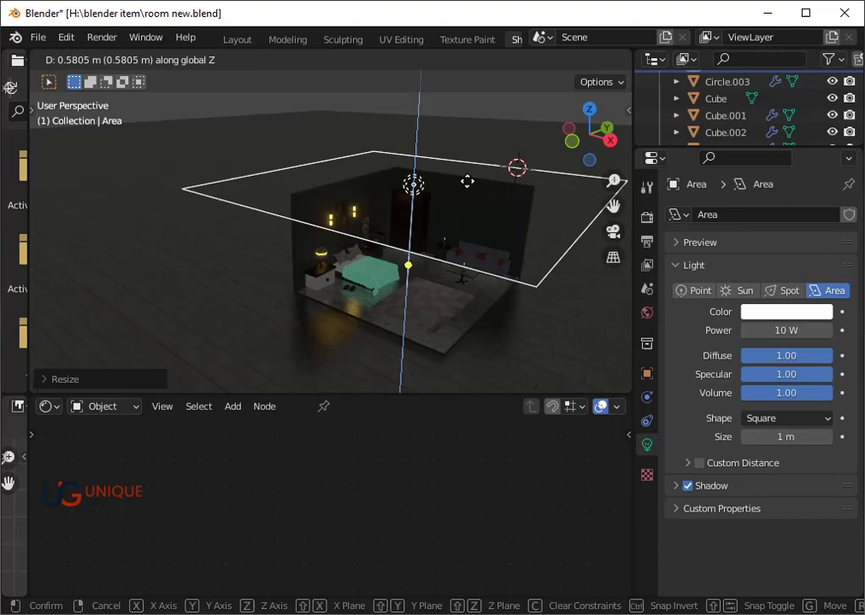
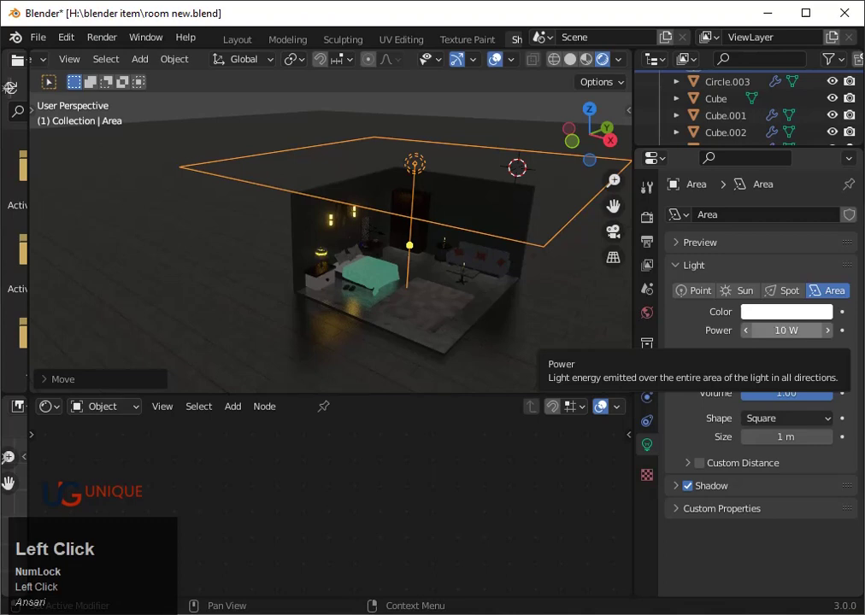
Try the area light's power at 10000 W, then at 1000 W
key(1)
text(10000)
key(Return)
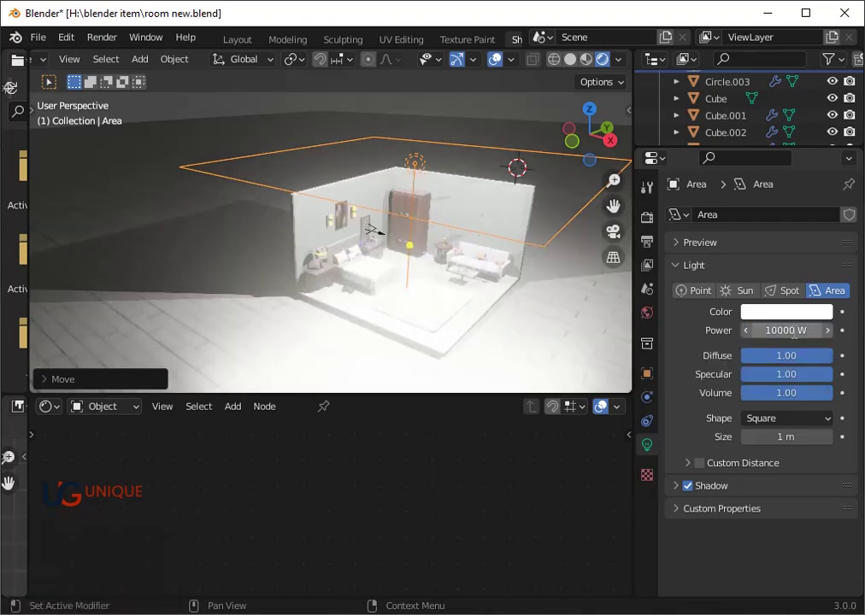
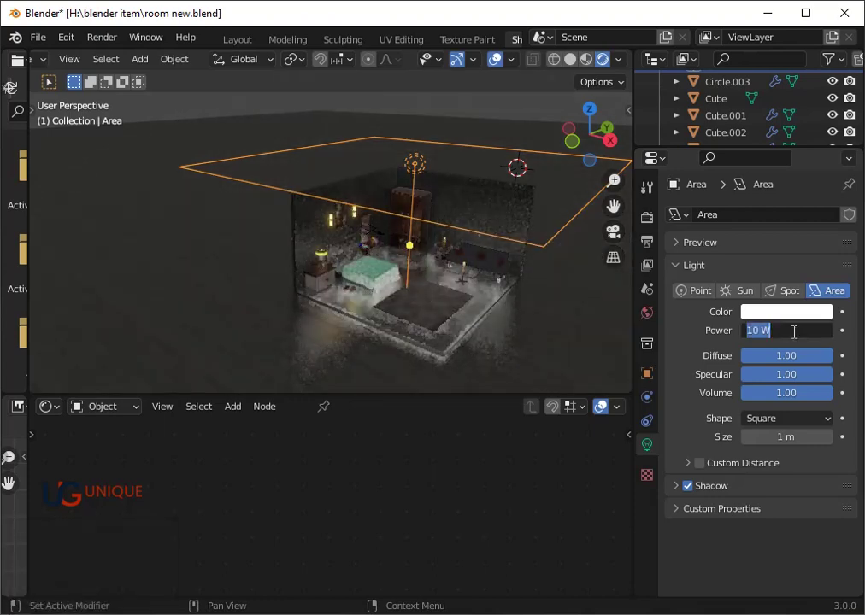
text(1000)
key(Return)
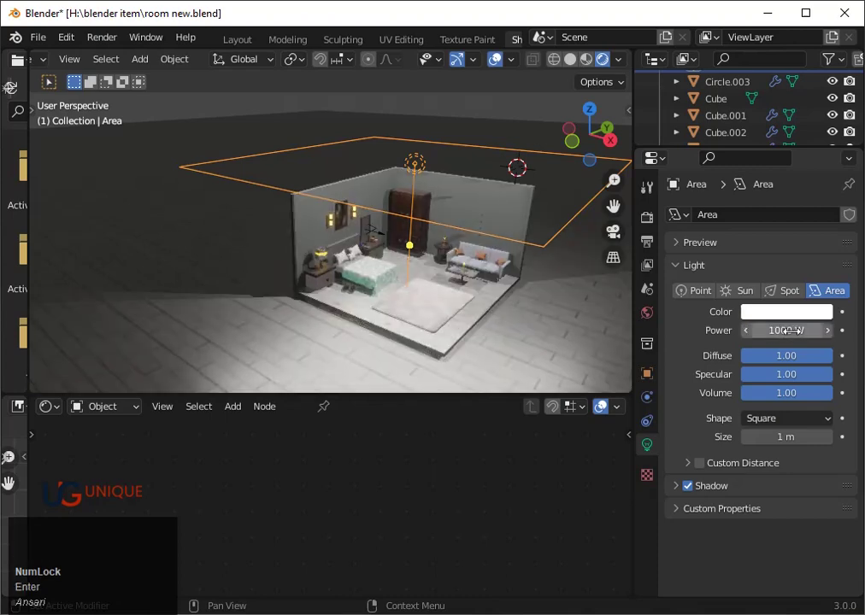
Undo the brighter settings and set the light's power to 500 W
key(Left)
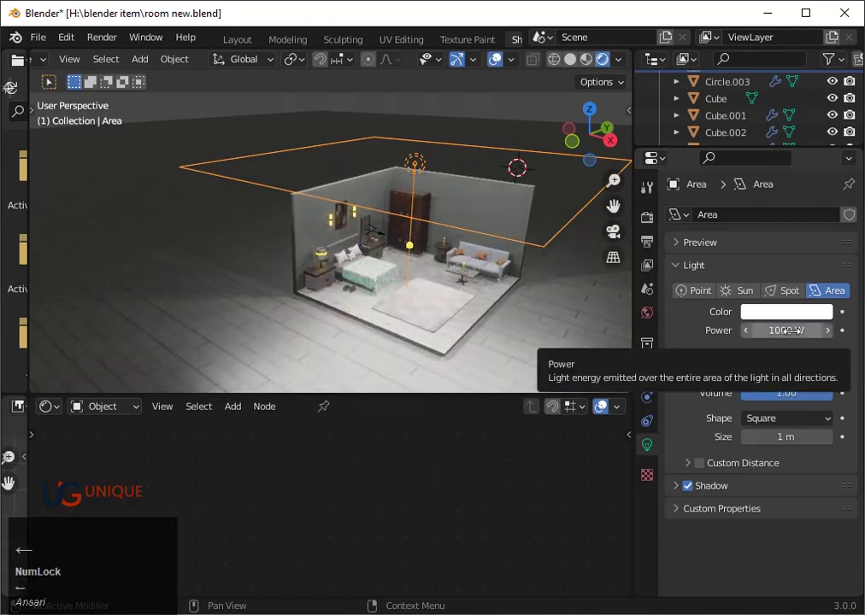
key(Left)
key(\)
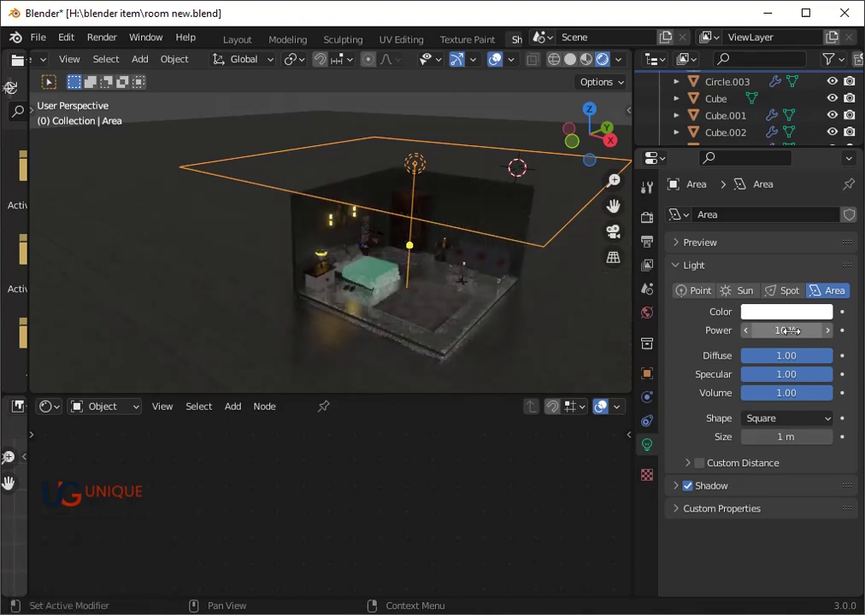
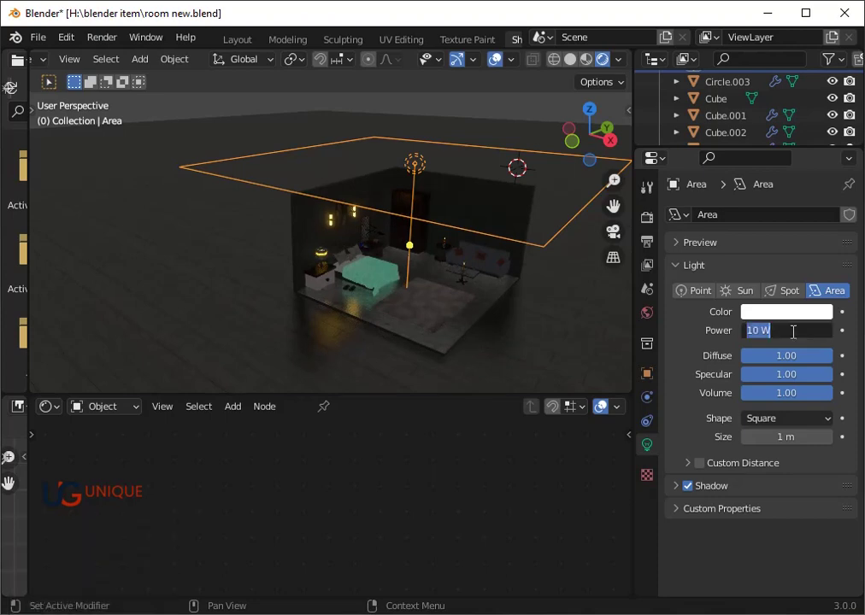
text(500)
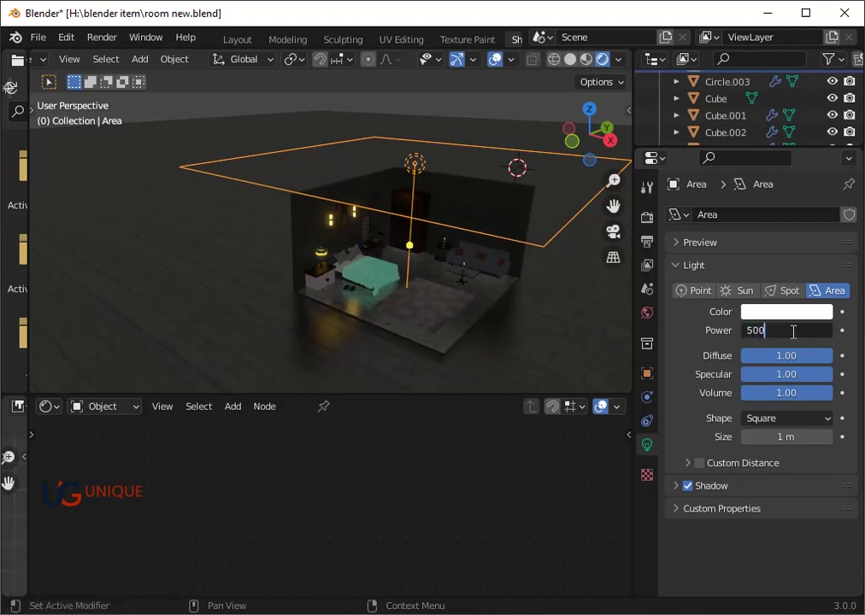
key(Return)
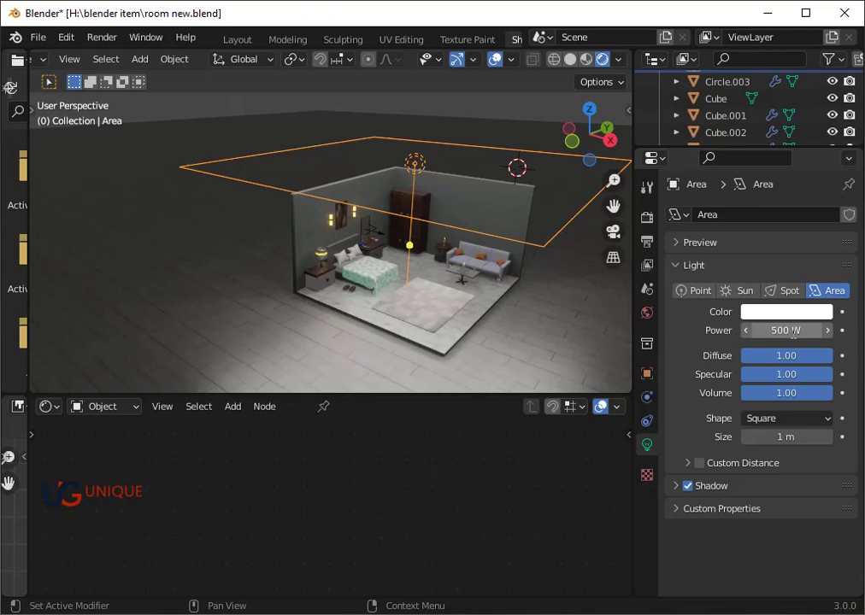
From a top-down view, scale the area light to fit the room and reposition it above the bedroom
scroll(down, 3)
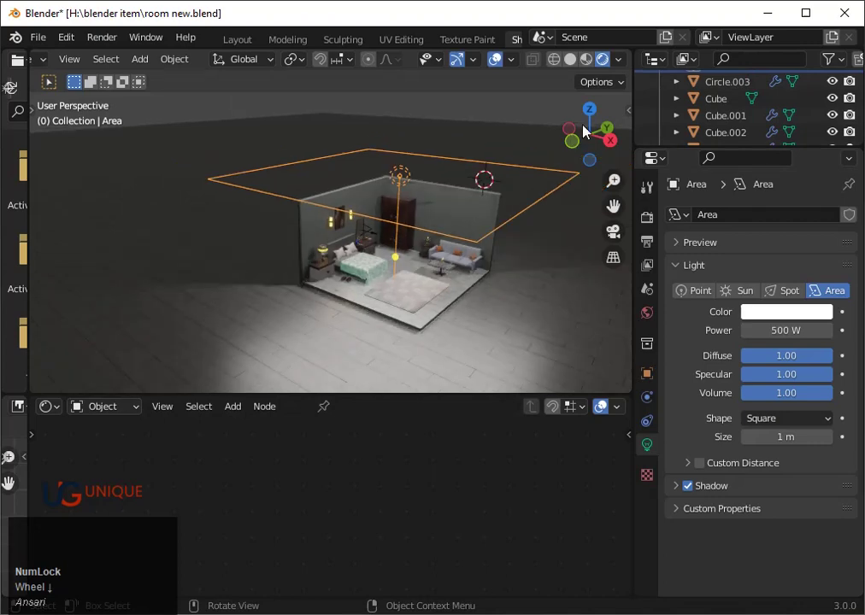
click(597, 113)
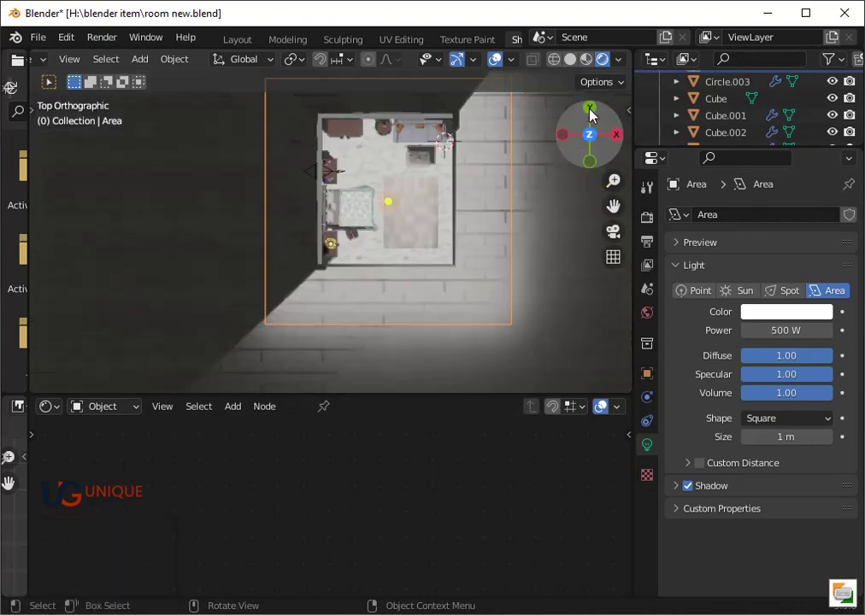
key(s)
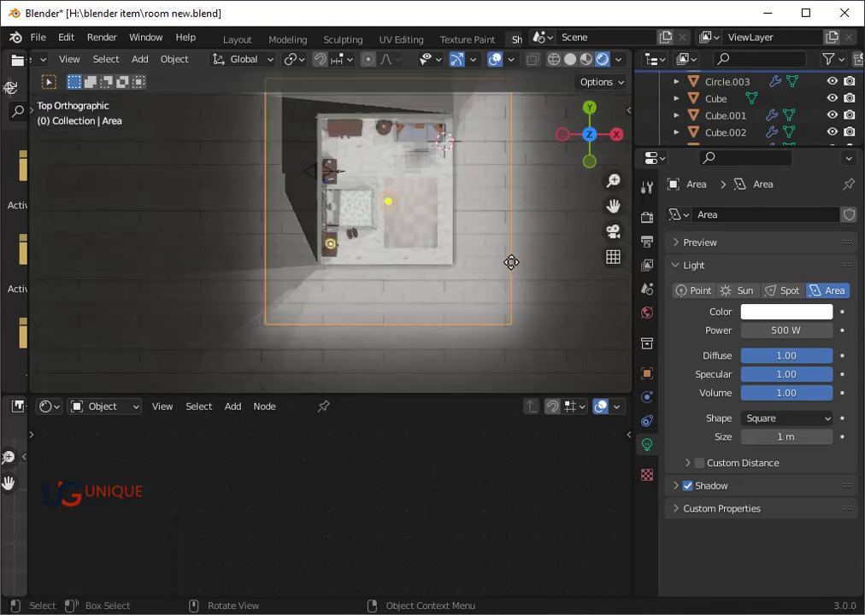
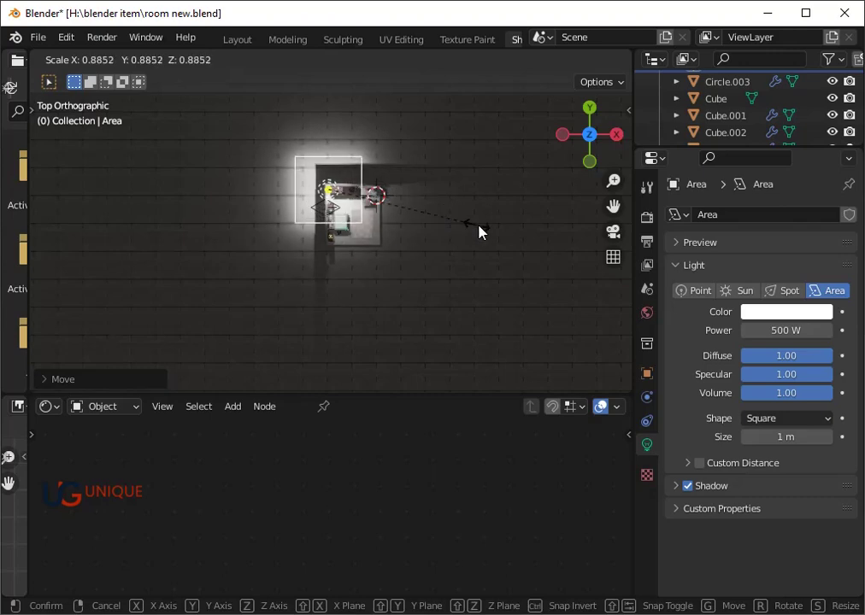
click(504, 234)
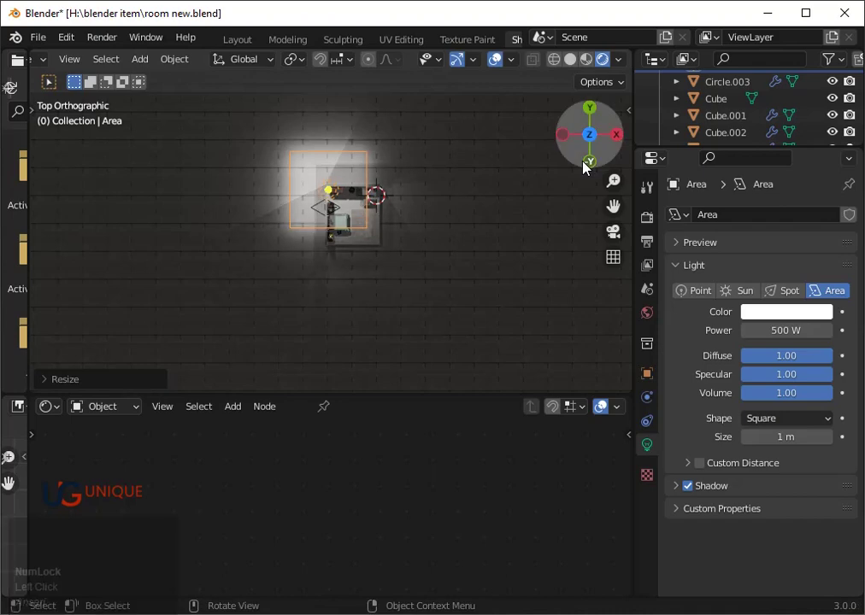
scroll(up, 3)
drag(447, 253, 403, 292)
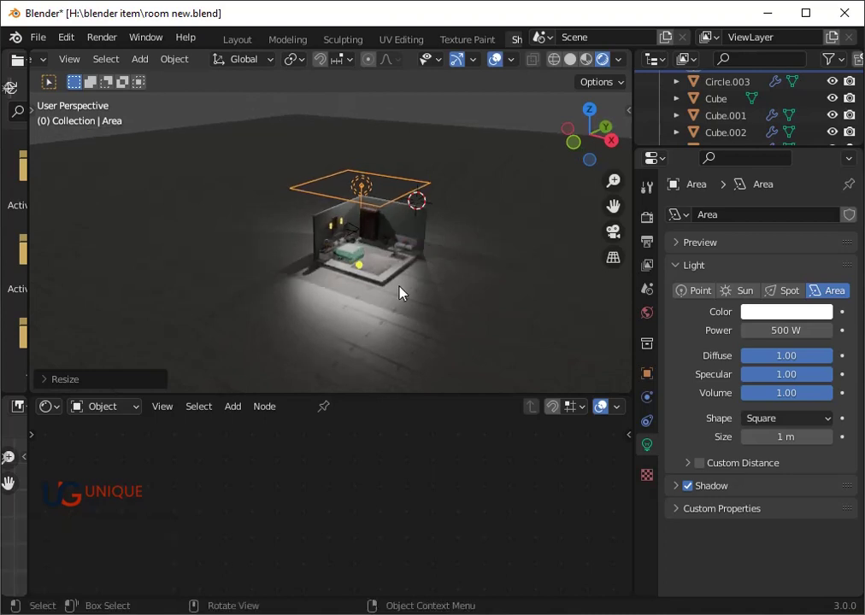
Move the area light straight up higher above the room
scroll(up, 3)
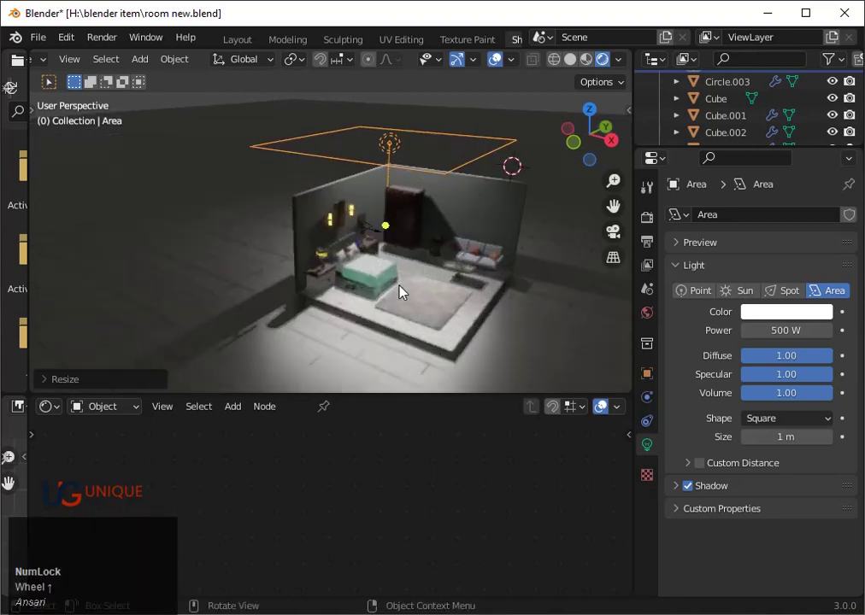
key(g)
key(z)
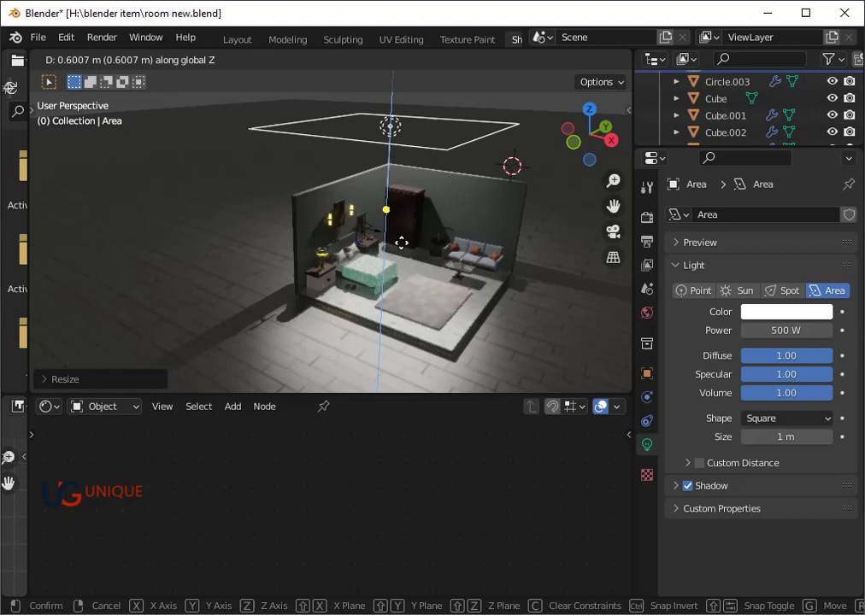
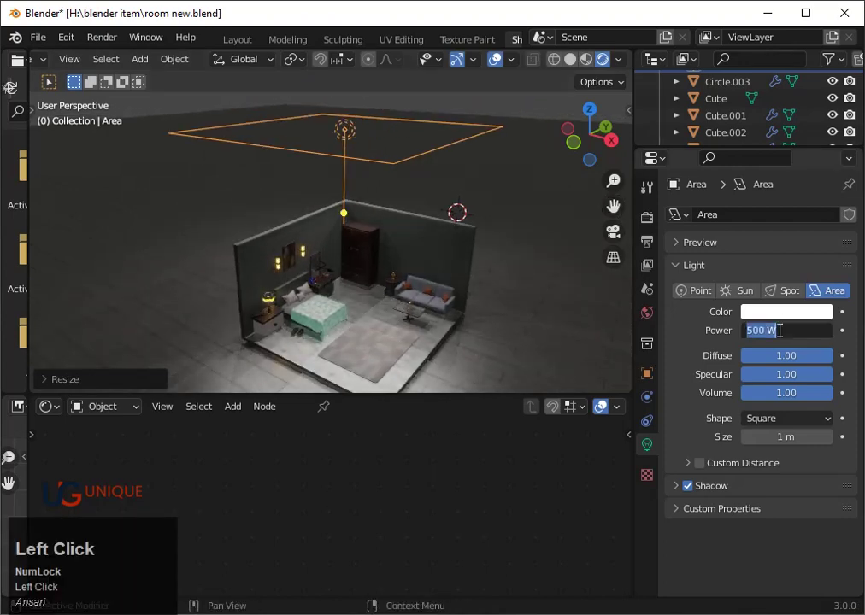
Raise the area light's power to 1000 W
text(100)
key(0)
text(0)
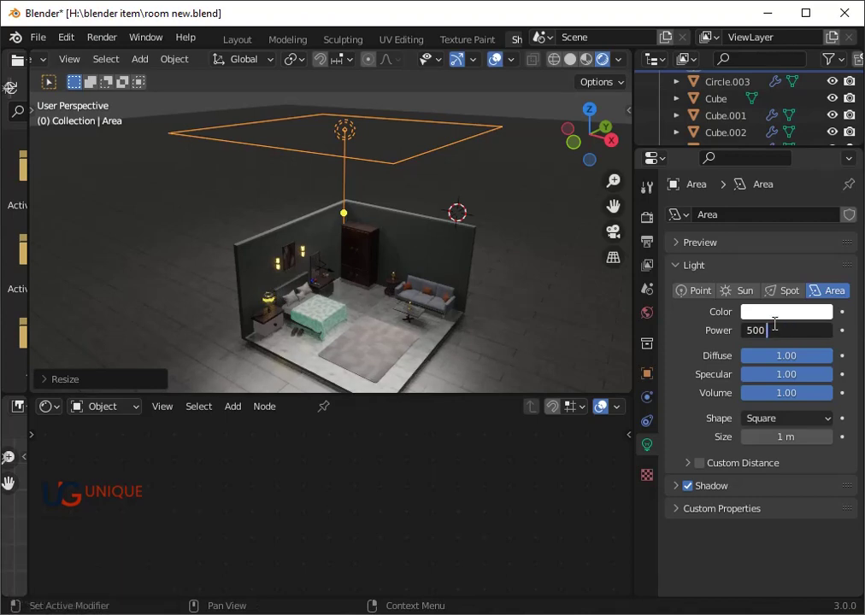
text(100)
key(Return)
scroll(down, 3)
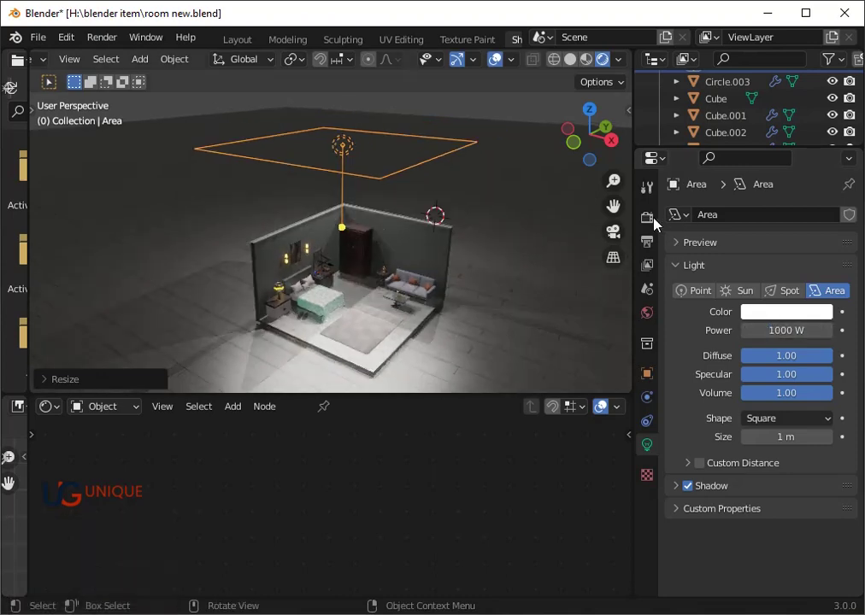
Set the render engine to Cycles for a live rendered preview
click(656, 225)
click(844, 222)
click(777, 273)
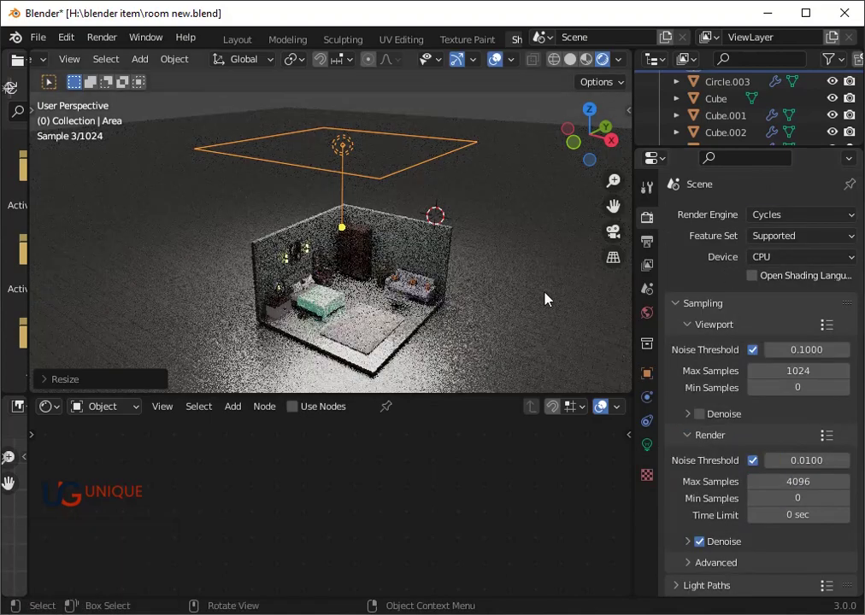
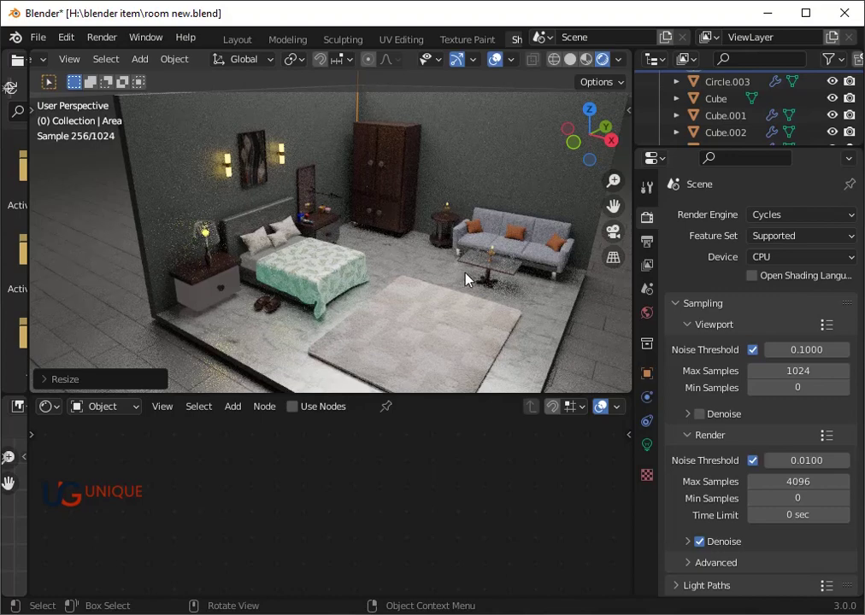
Orbit and zoom the rendered viewport to inspect the room and bed
scroll(up, 3)
drag(422, 246, 412, 217)
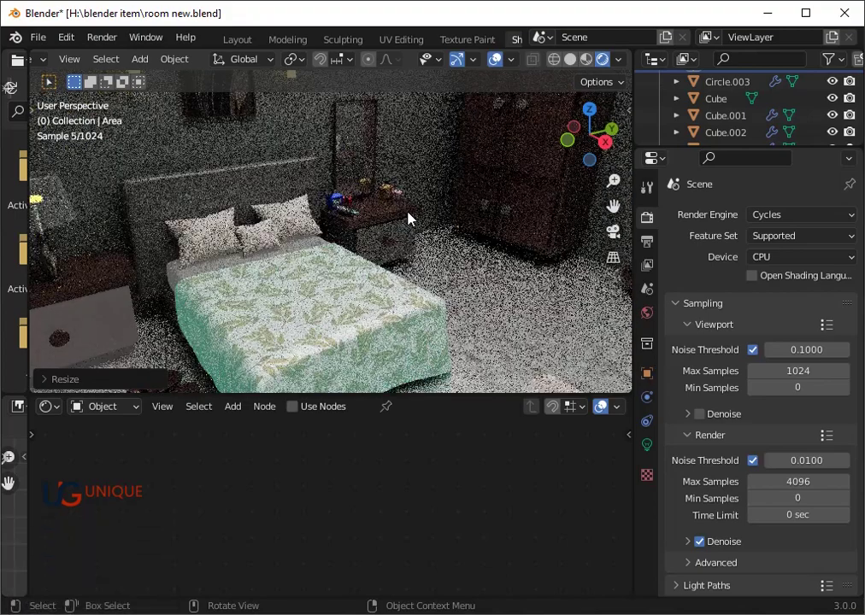
scroll(up, 3)
scroll(down, 3)
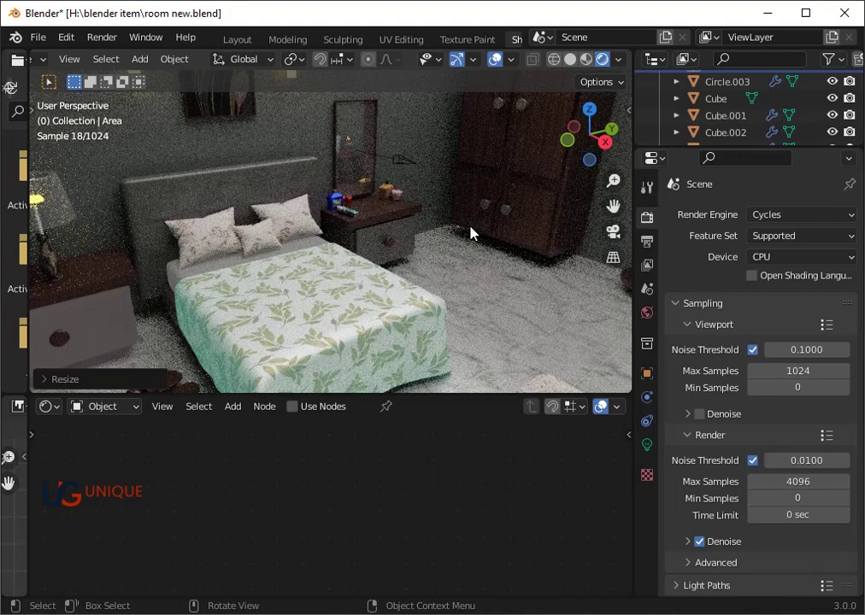
scroll(down, 3)
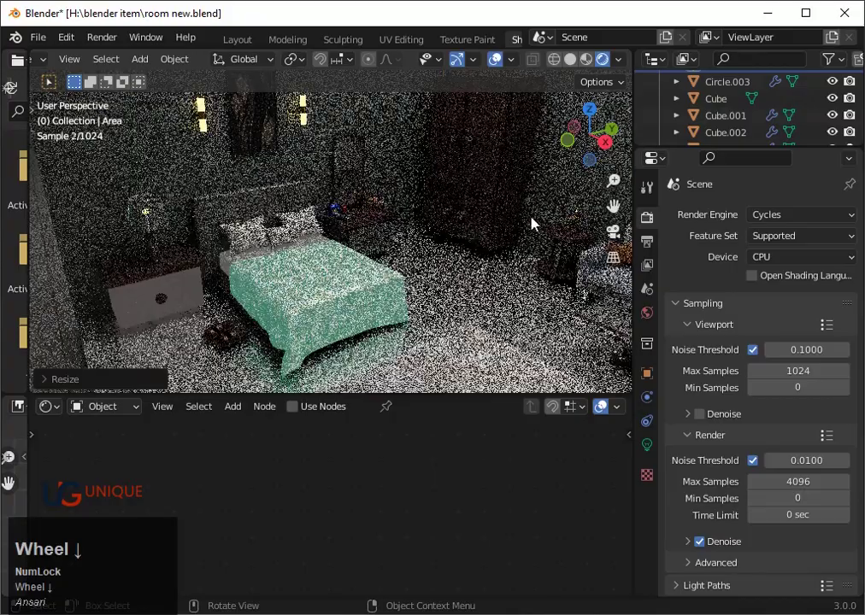
scroll(down, 3)
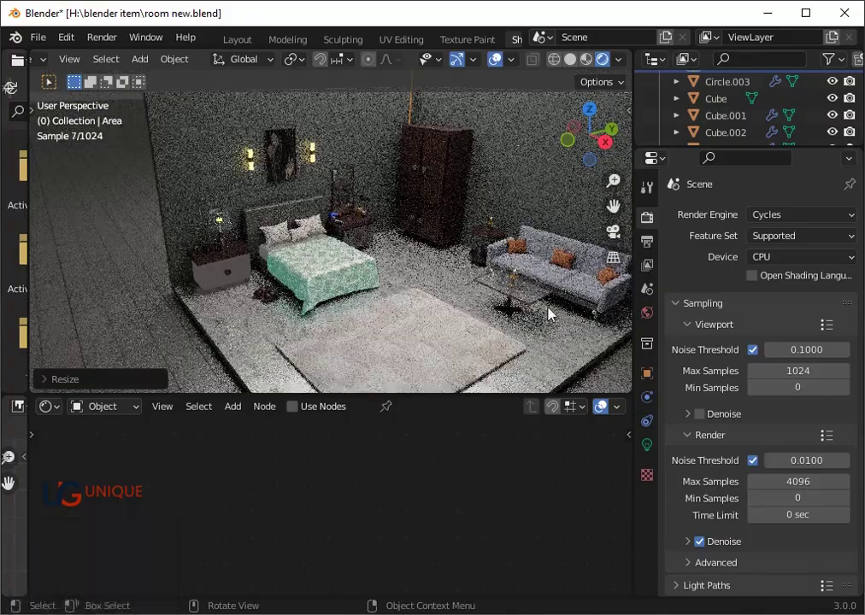
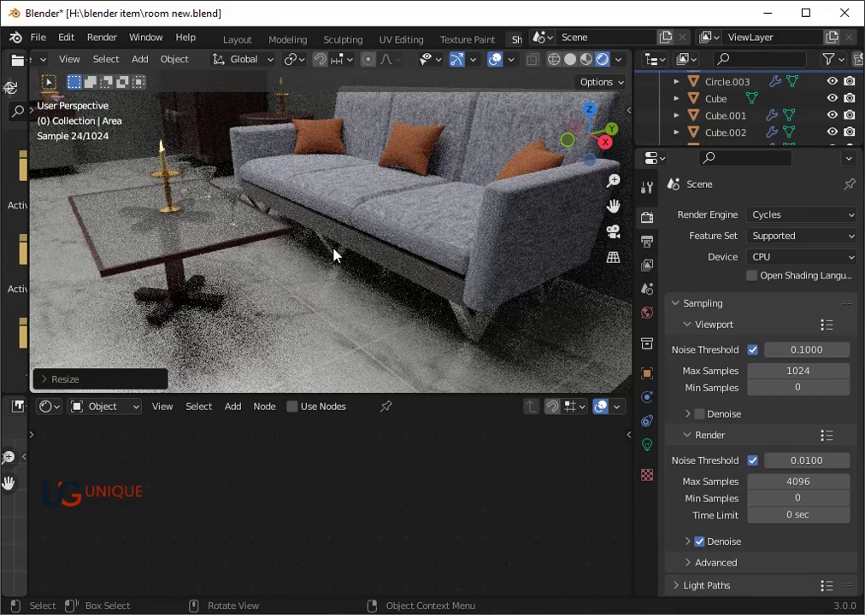
scroll(down, 3)
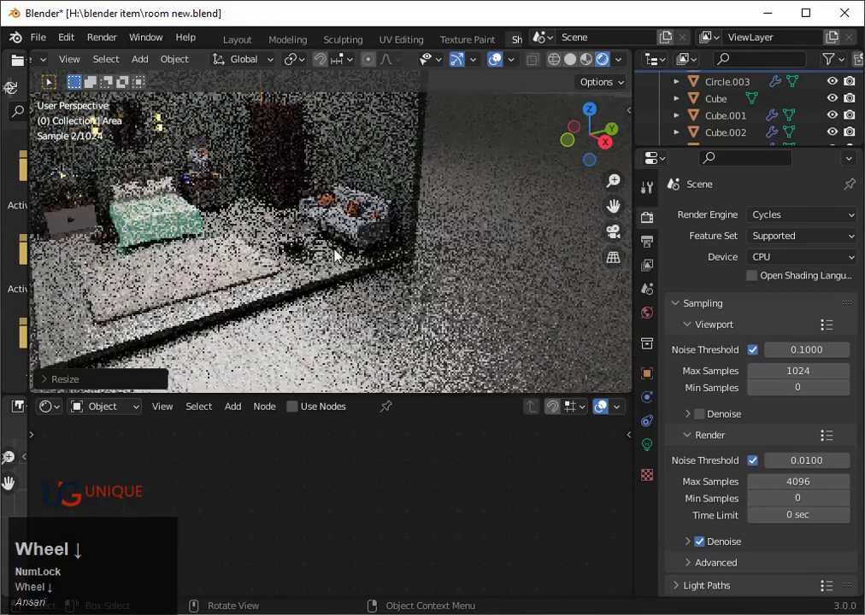
drag(617, 210, 393, 255)
Select the bed cover and open its Emission colour in the Shader Editor
click(324, 252)
scroll(down, 3)
middle_click(388, 539)
scroll(up, 3)
click(484, 519)
click(511, 347)
Darken the bed cover's Emission colour down to black, removing its teal glow
click(564, 396)
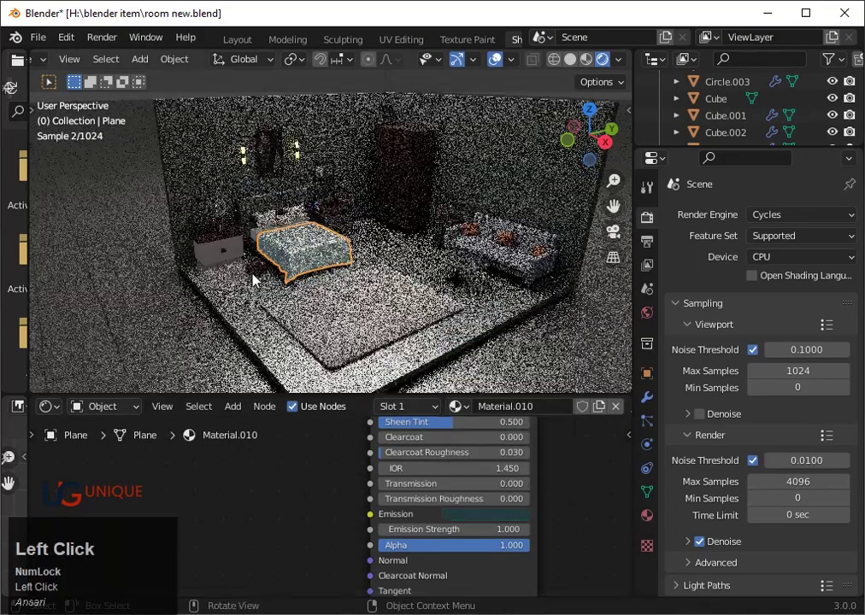
scroll(up, 3)
drag(307, 342, 371, 340)
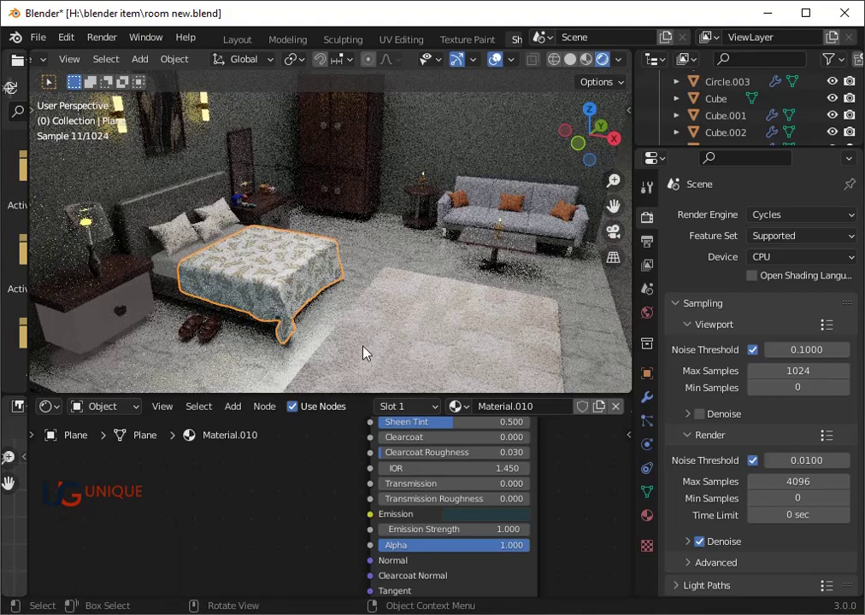
click(475, 525)
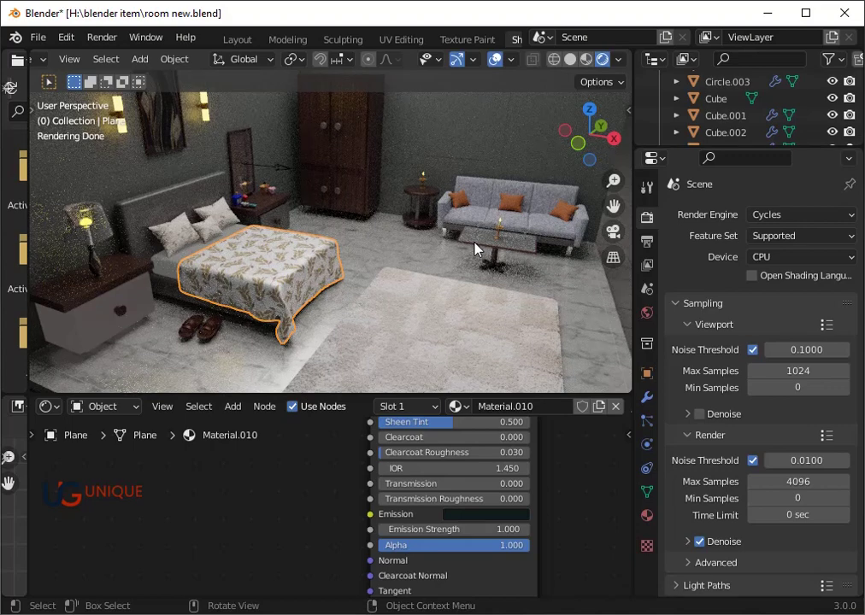
Select the bedside lamp shade and browse its list of available materials
scroll(down, 3)
scroll(up, 3)
click(98, 242)
click(468, 412)
scroll(down, 3)
scroll(up, 3)
scroll(down, 3)
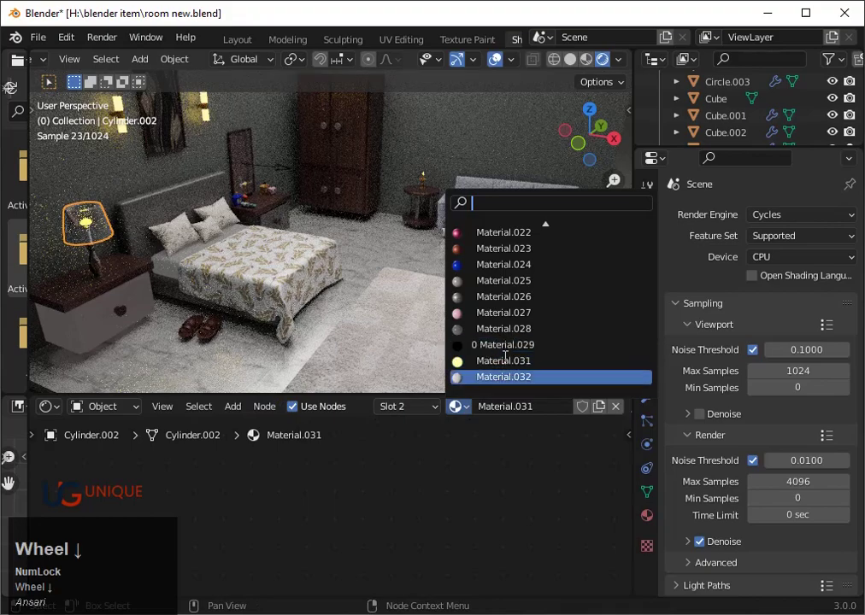
scroll(up, 3)
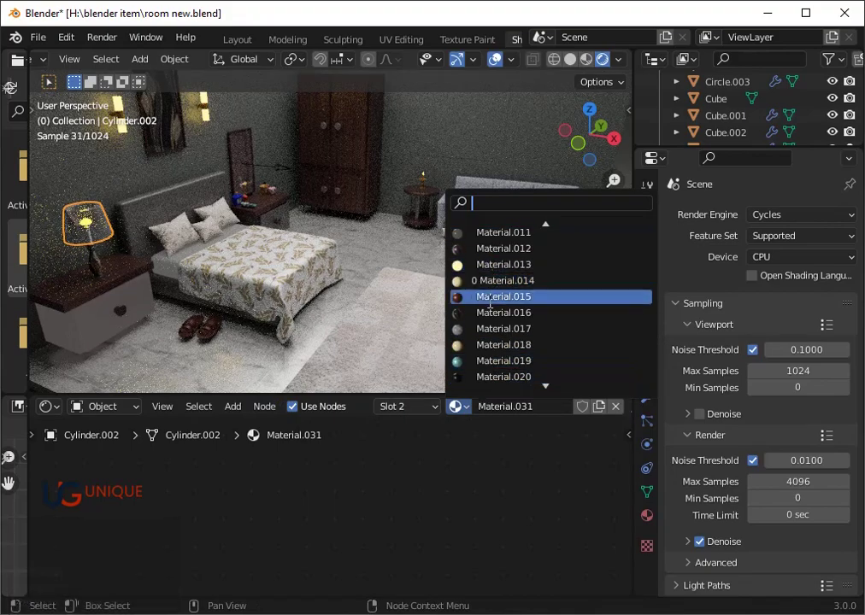
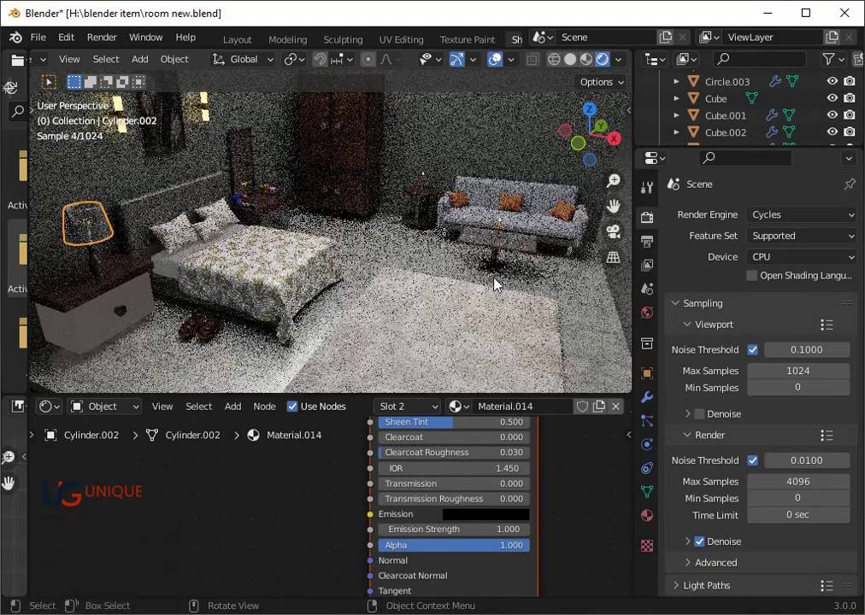
Reframe the view on the lamp and open the shade material's base colour
scroll(down, 3)
middle_click(416, 487)
scroll(down, 3)
middle_click(439, 555)
scroll(up, 3)
scroll(down, 3)
drag(441, 548, 605, 439)
click(619, 413)
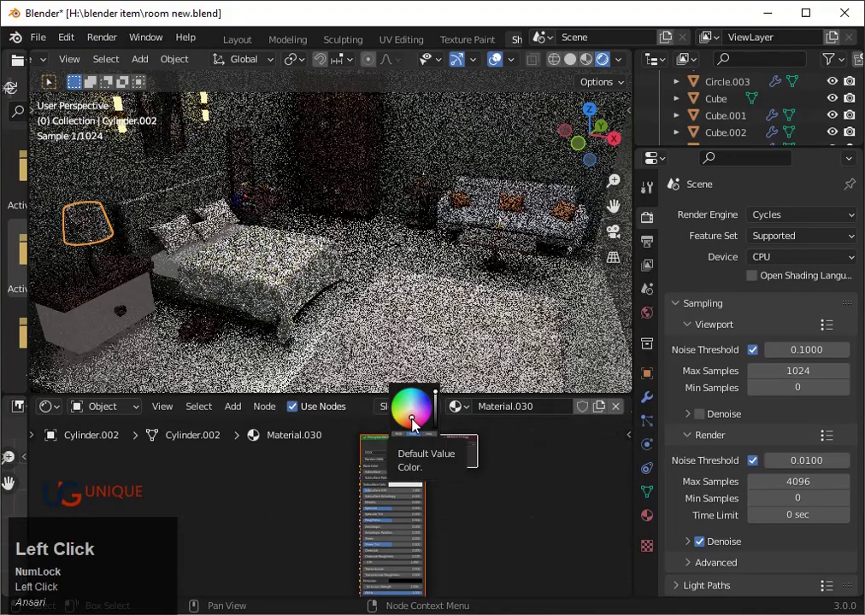
Zoom onto the lamp shade from underneath and switch to Material Preview shading
scroll(up, 3)
key(`)
key(`)
scroll(down, 3)
middle_click(351, 300)
scroll(up, 3)
click(594, 64)
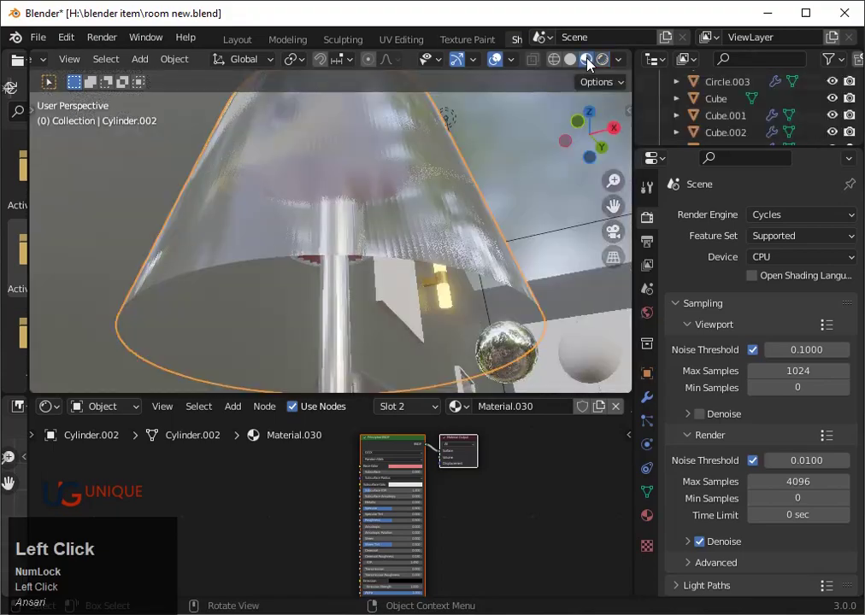
scroll(down, 3)
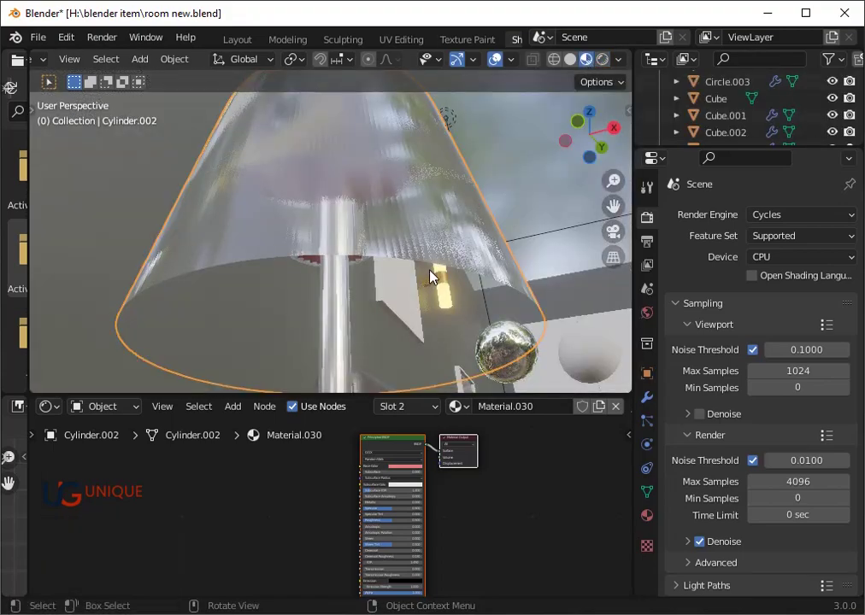
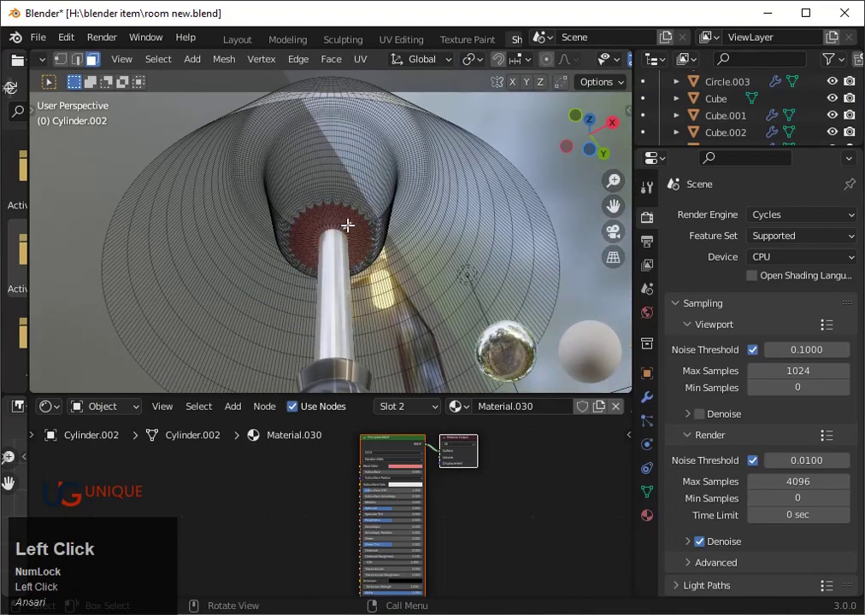
Exit mesh editing and remove the extra material slot, leaving Material.014 on the shade
click(654, 519)
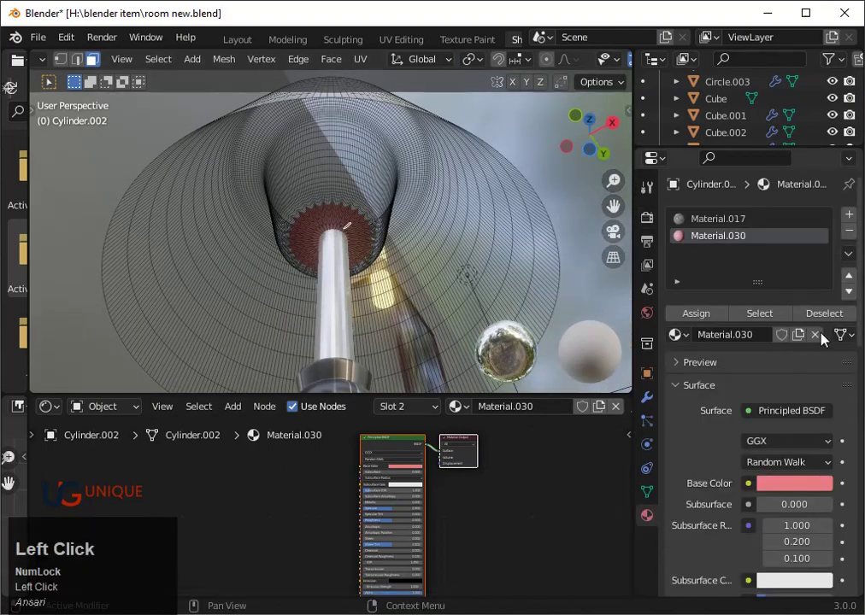
click(855, 241)
key(Tab)
click(854, 234)
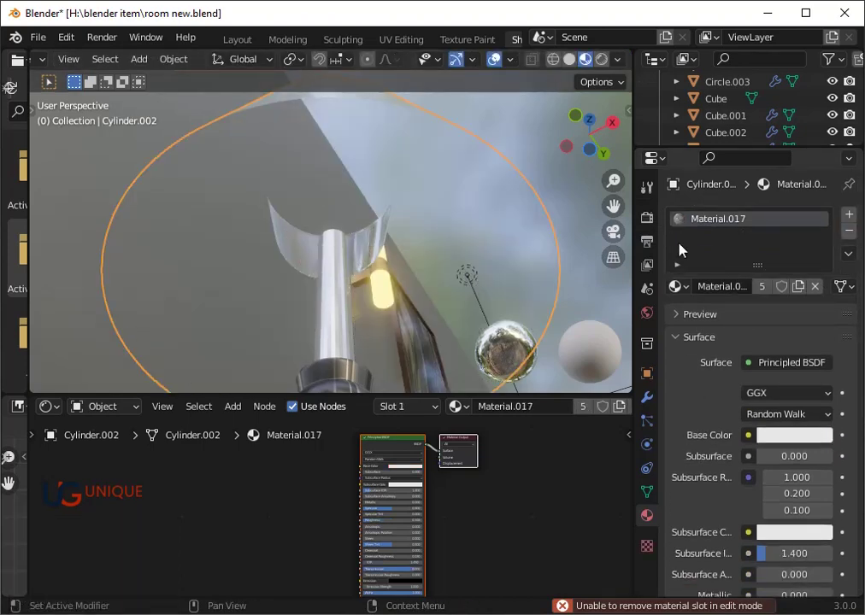
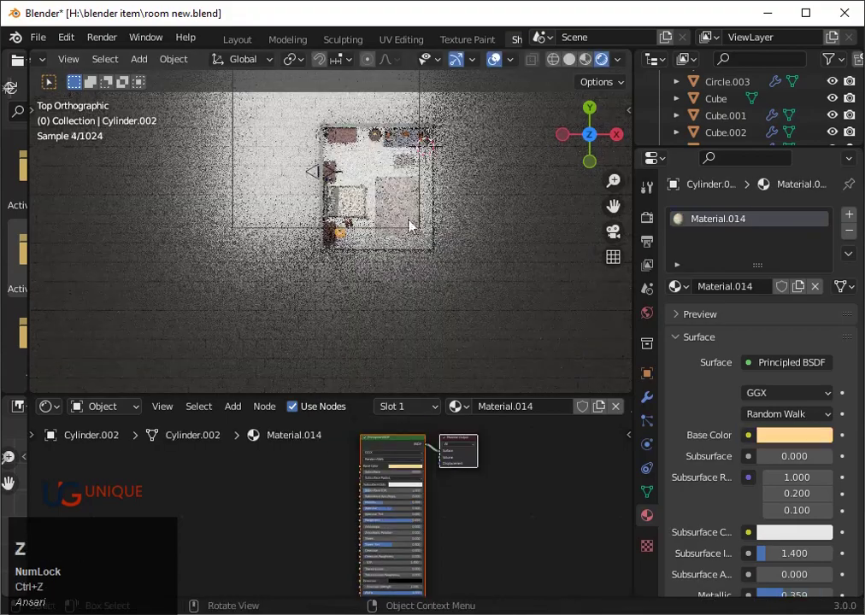
Move the main Area light into place and check it from the front view
click(329, 135)
key(g)
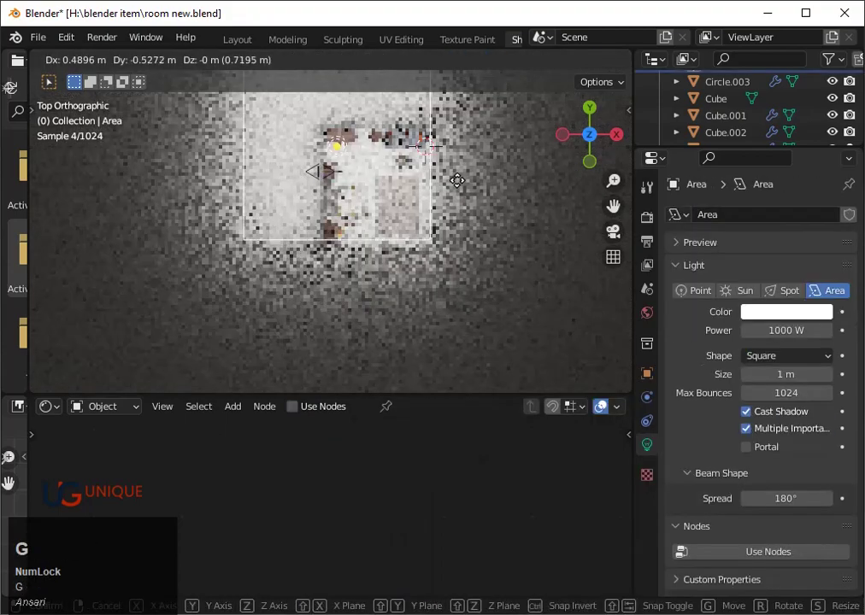
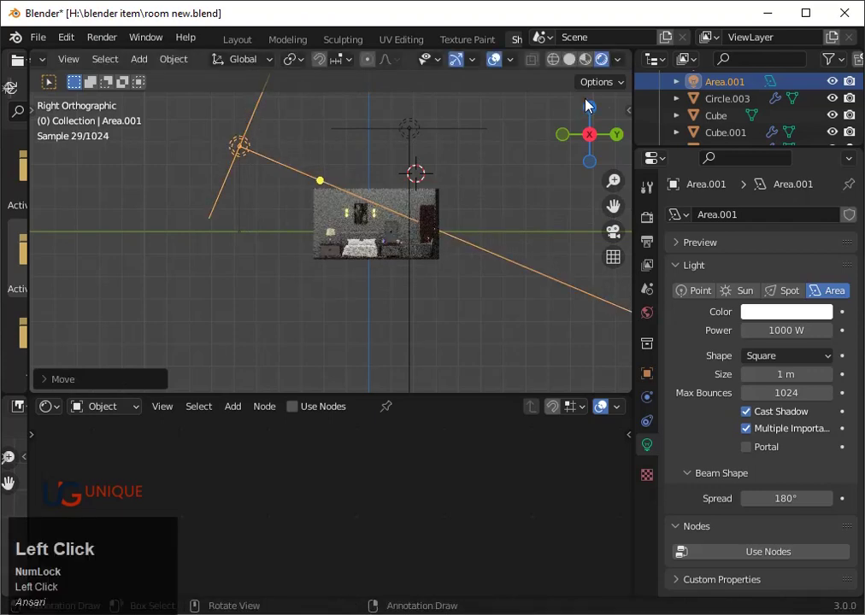
click(416, 144)
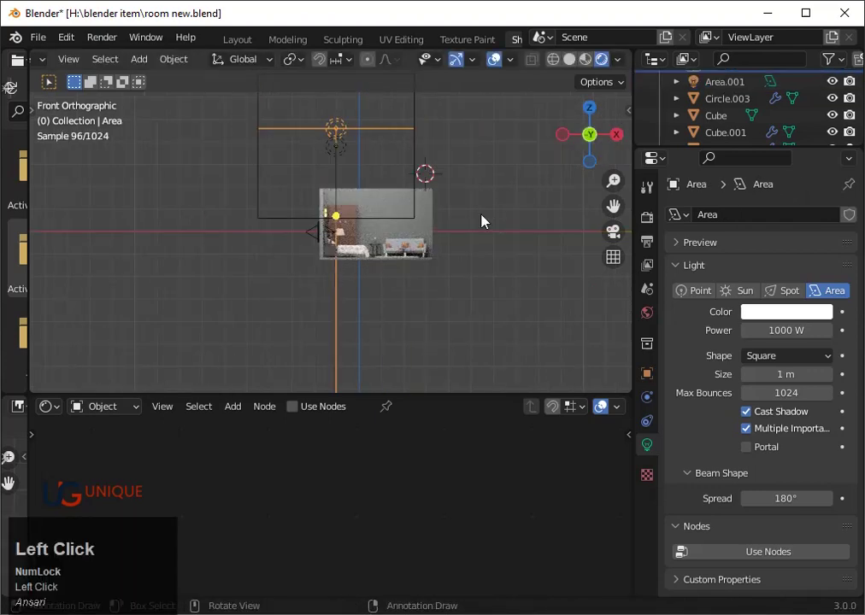
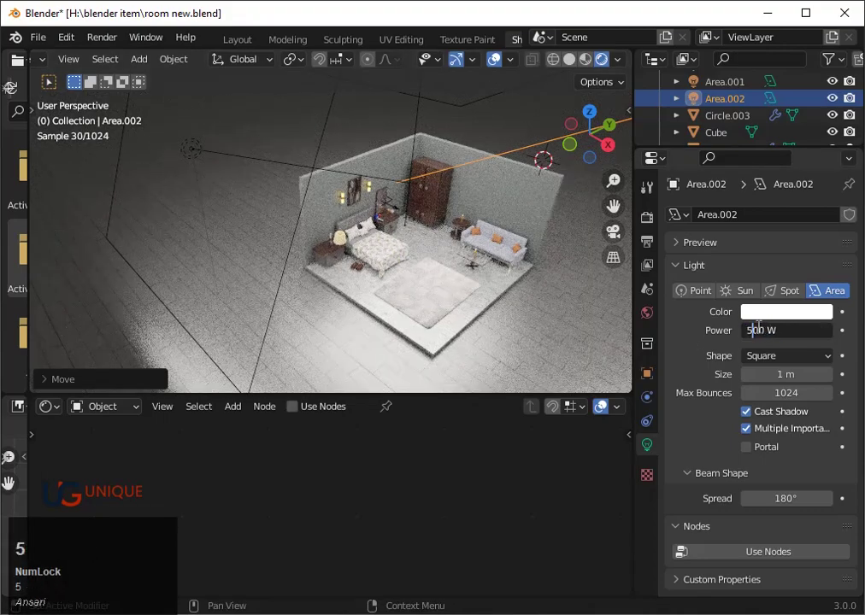
Lower the overhead Area light's power to 300 W and adjust it along Z
key(Return)
scroll(down, 3)
click(229, 168)
key(5)
key(Return)
scroll(down, 3)
click(381, 159)
key(g)
key(z)
click(402, 196)
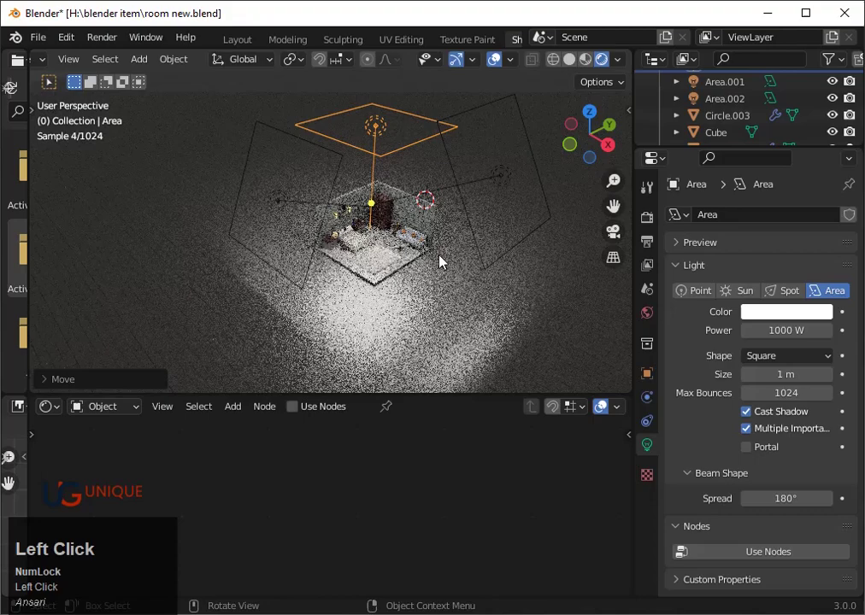
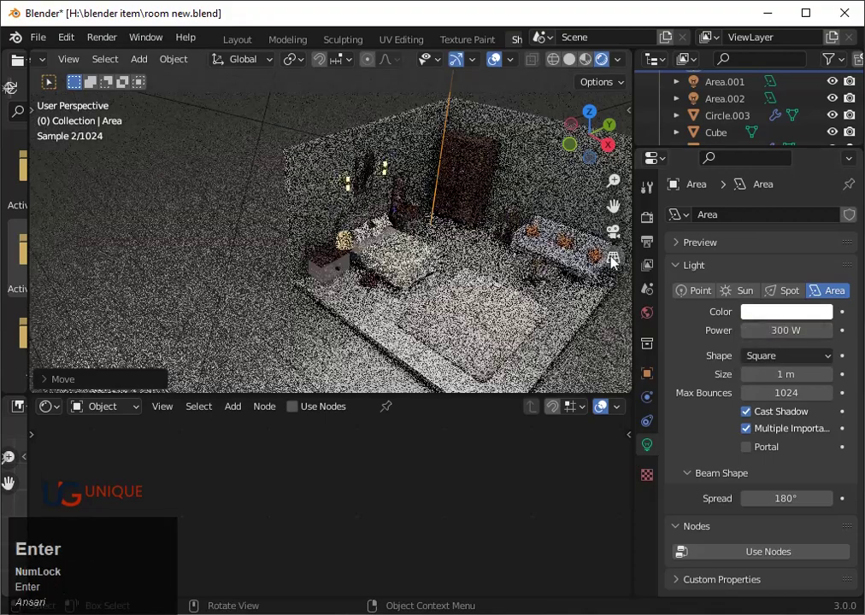
Lower Area.001 and Area.002 power to 300 W each
scroll(down, 3)
click(247, 187)
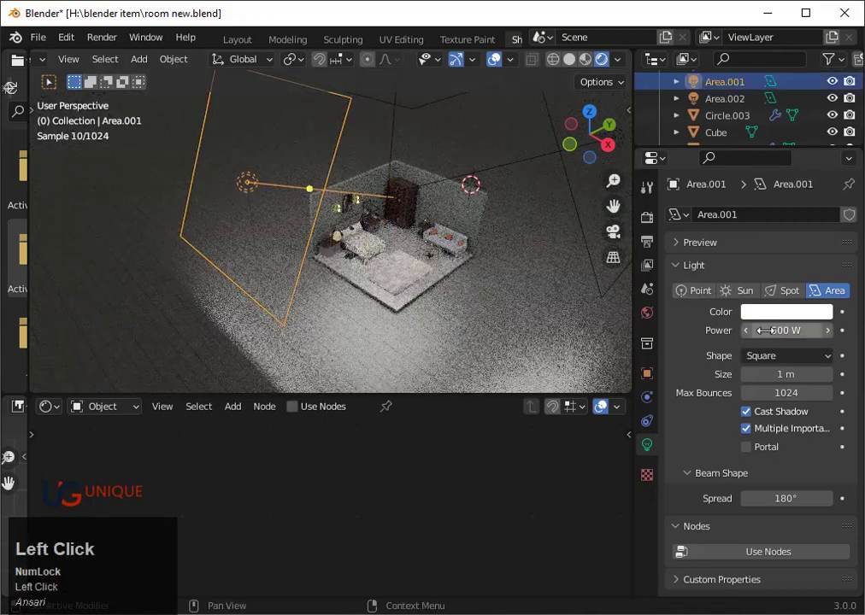
key(3)
key(Return)
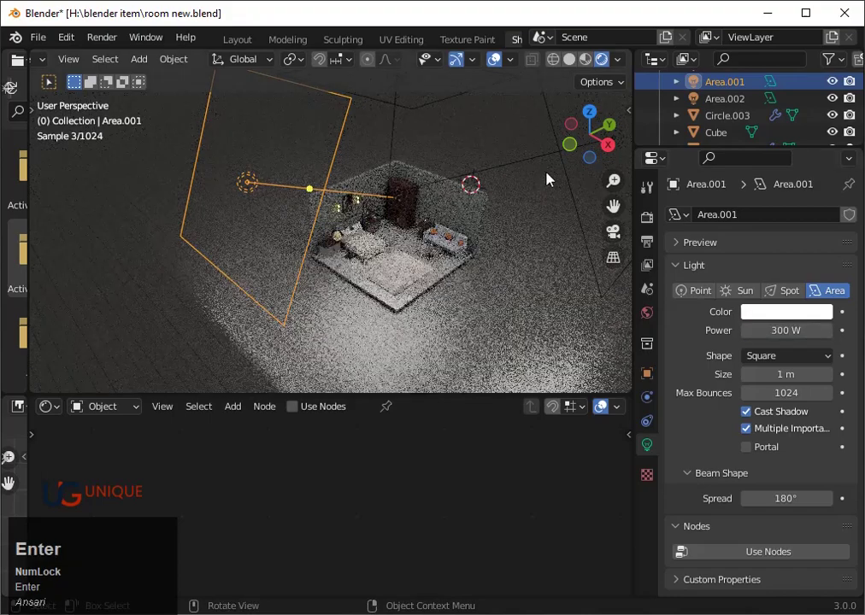
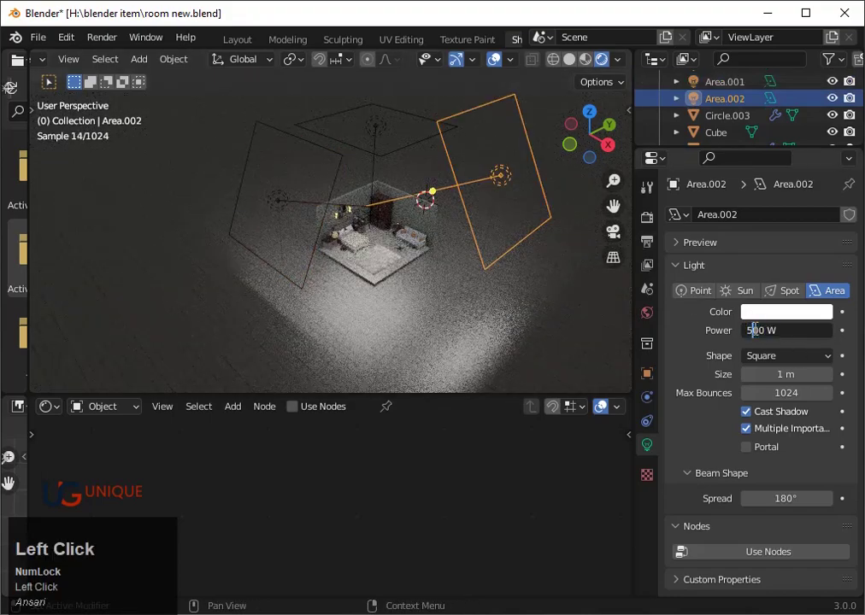
key(3)
key(Return)
scroll(up, 3)
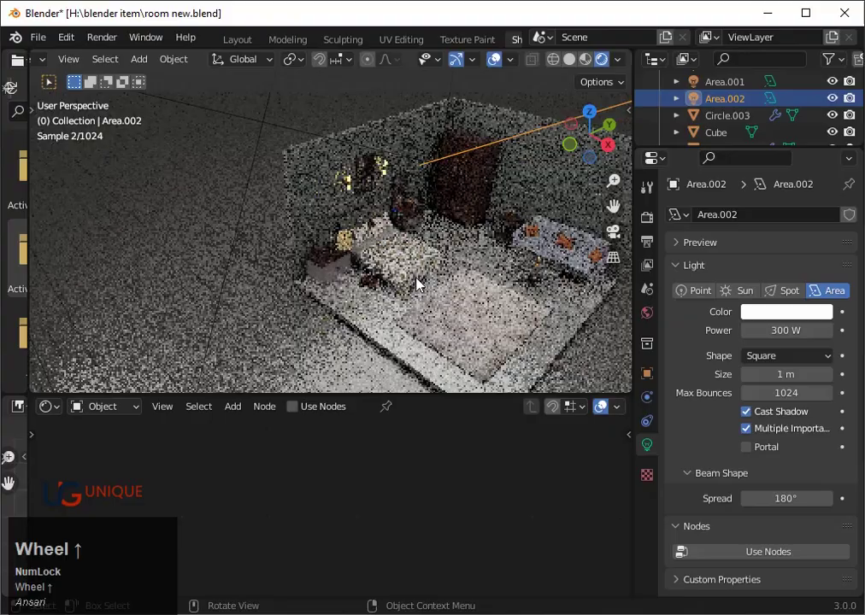
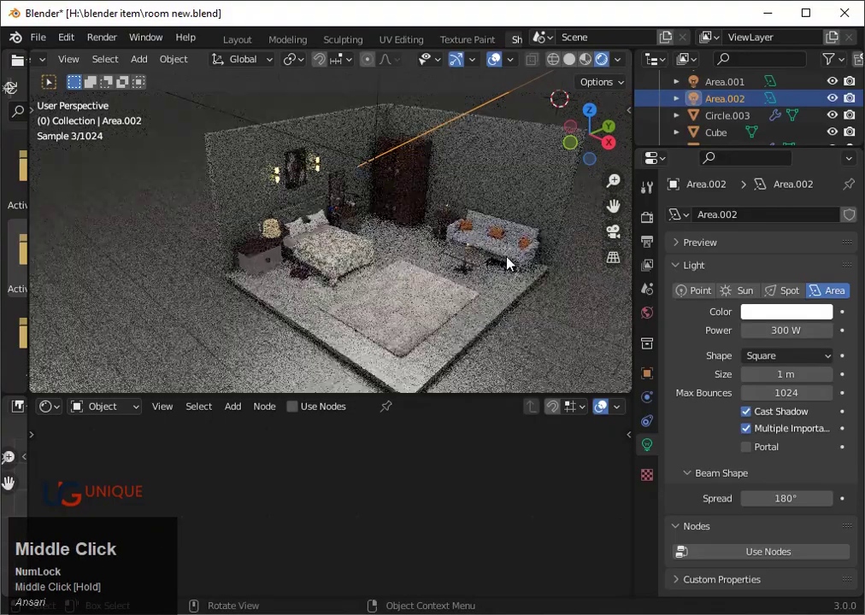
scroll(down, 3)
Tilt Area.001 in the Right view and move it lower toward the bedroom
scroll(up, 3)
drag(486, 324, 609, 145)
click(612, 146)
scroll(down, 3)
click(178, 117)
key(r)
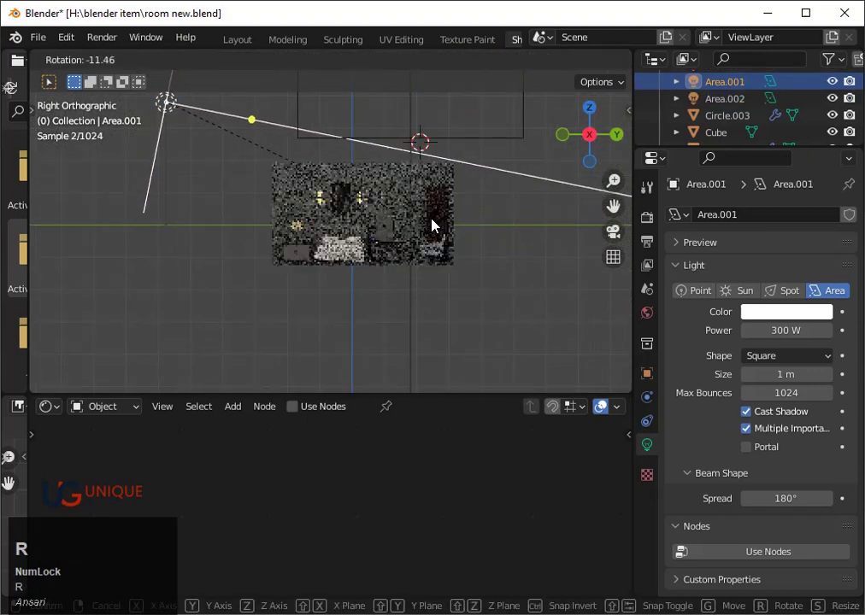
click(452, 184)
key(g)
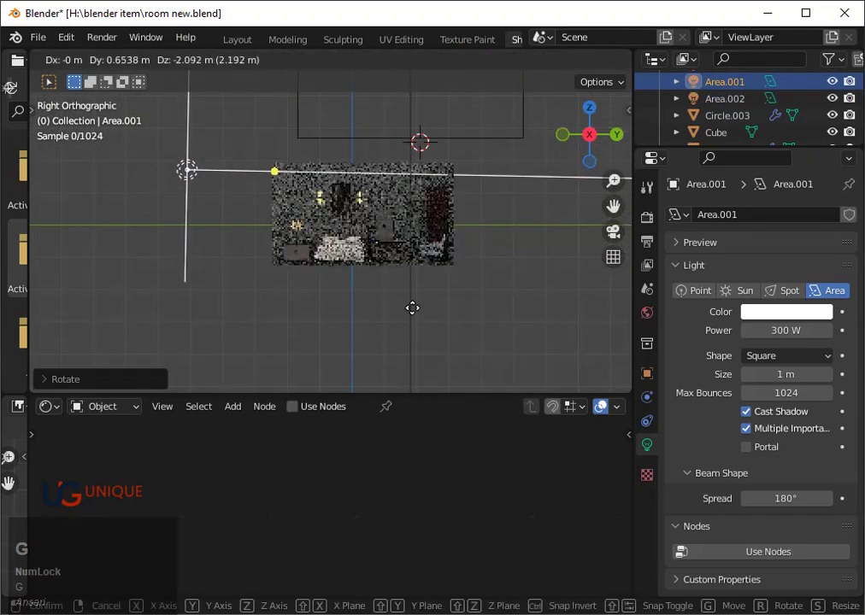
click(418, 322)
Refine Area.001's tilt and check the lighting from a perspective view
key(r)
click(458, 339)
scroll(down, 3)
middle_click(354, 294)
scroll(up, 3)
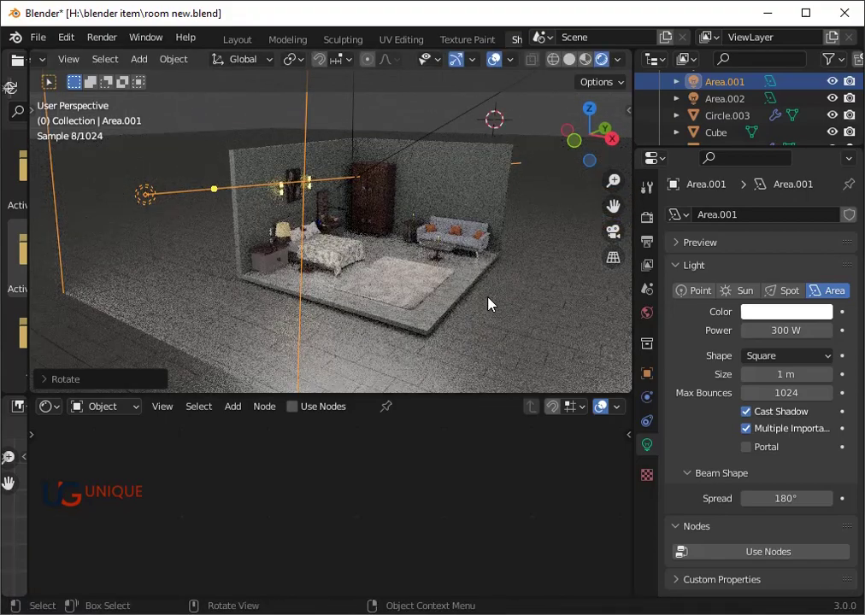
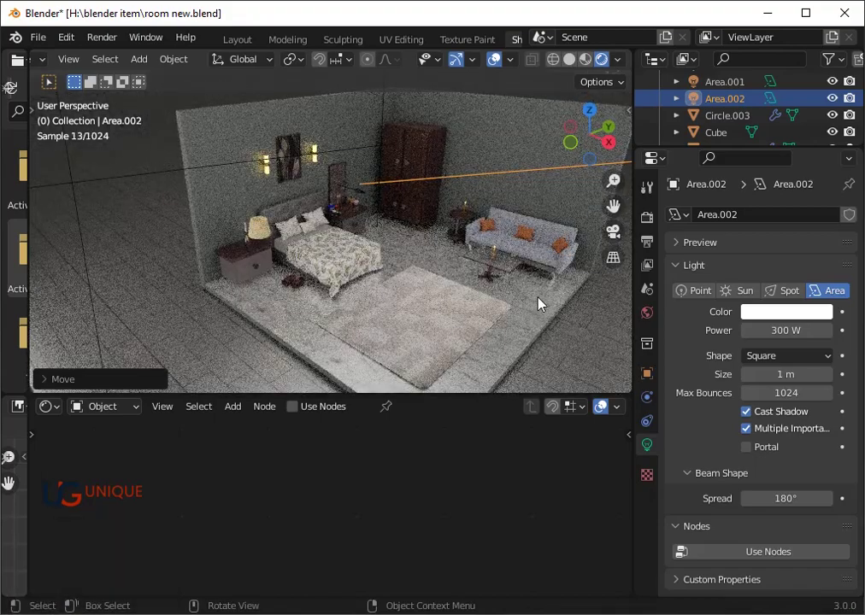
scroll(down, 3)
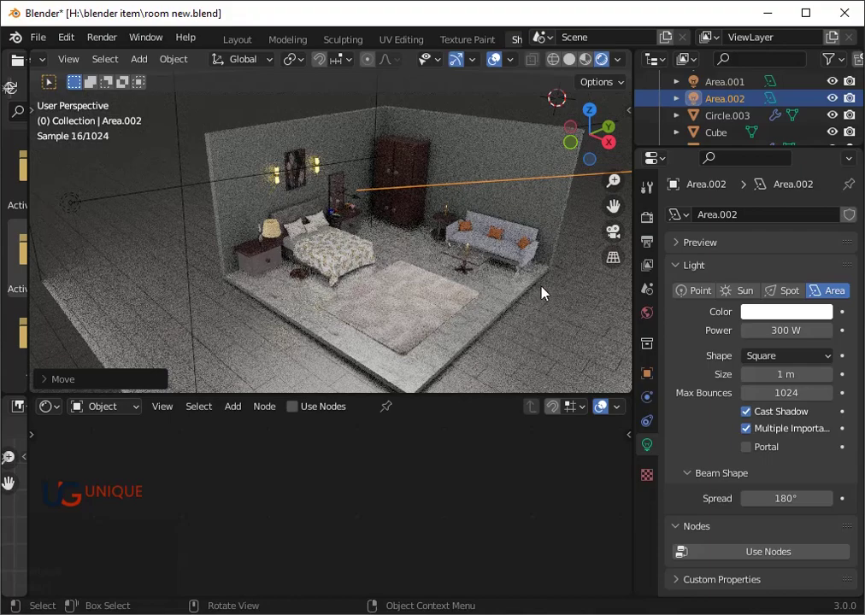
Raise the overhead Area light's power from 300 W to 500 W
scroll(down, 3)
click(341, 97)
click(350, 113)
key(s)
click(381, 175)
key(g)
click(392, 177)
scroll(up, 3)
click(785, 343)
key(5)
key(Return)
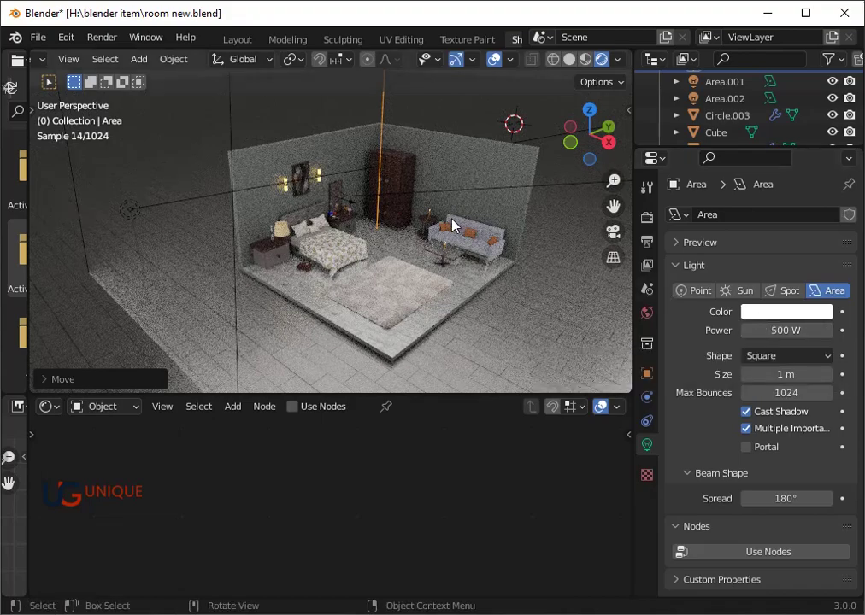
Trackball-rotate the overhead light from Top view so it tilts toward the room
click(595, 119)
scroll(down, 3)
key(r)
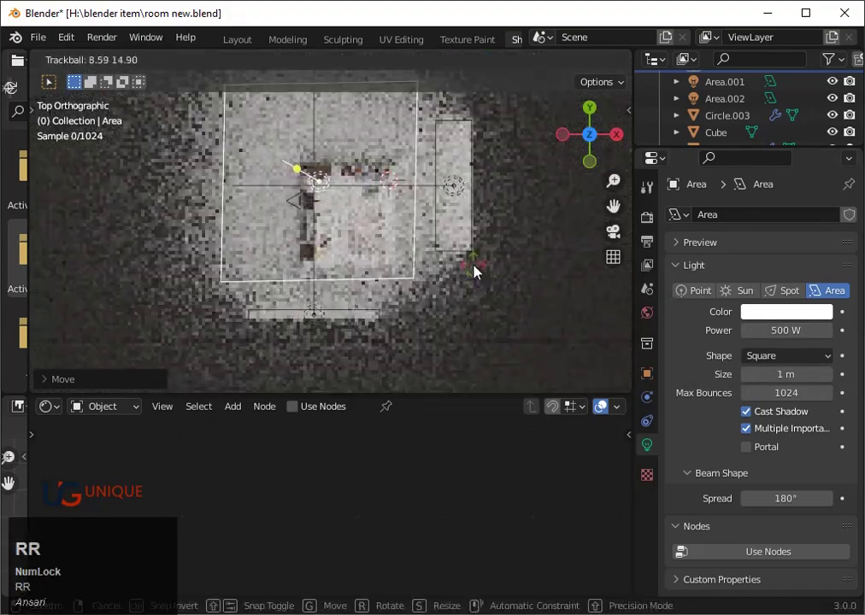
click(491, 277)
scroll(up, 3)
middle_click(494, 269)
scroll(up, 3)
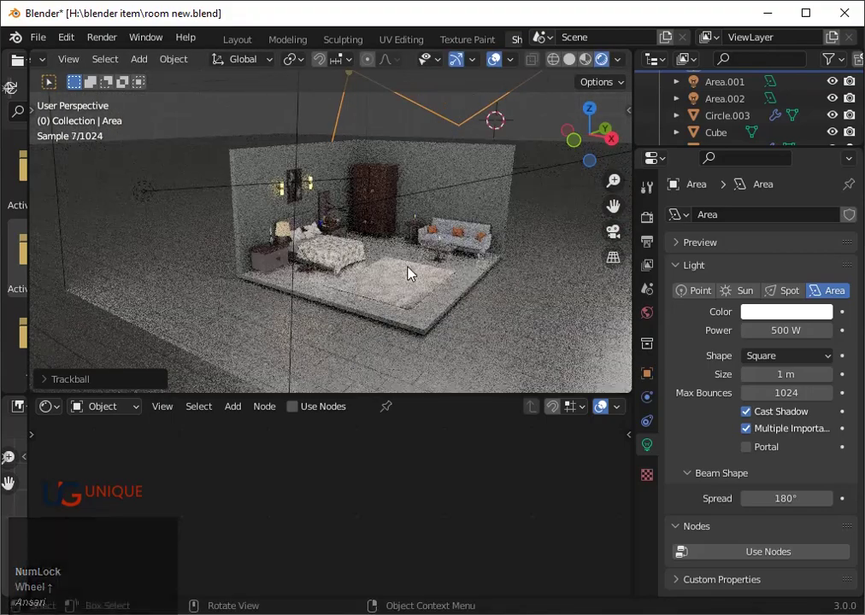
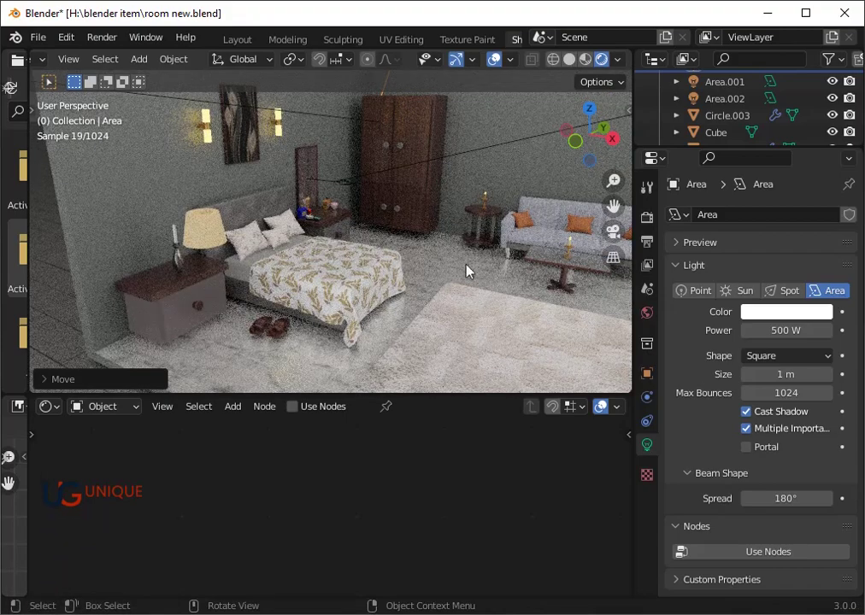
Select Circle.003 and inspect the room from the front and in perspective
click(583, 150)
scroll(up, 3)
scroll(down, 3)
click(311, 320)
key(`)
key(3)
key(g)
key(z)
click(378, 324)
key(z)
scroll(down, 3)
key(shift+z)
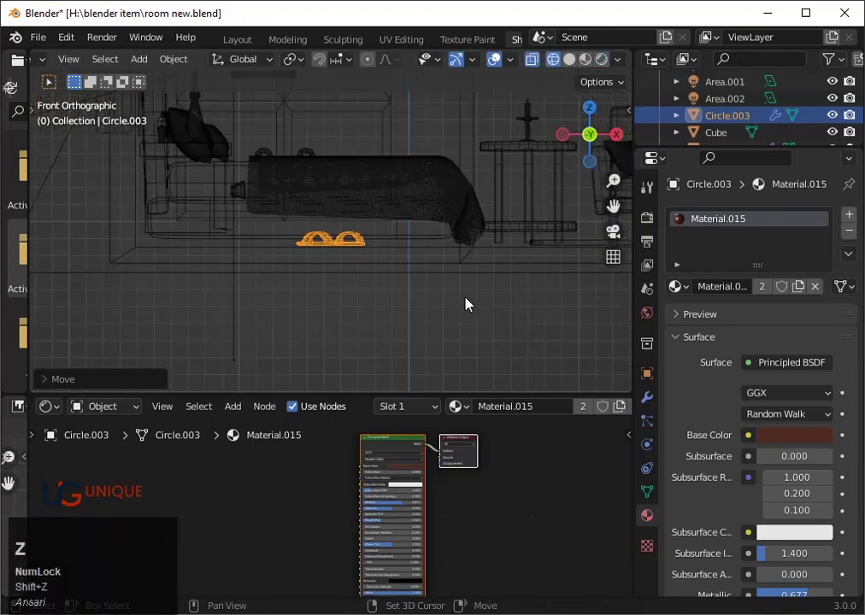
middle_click(516, 276)
Set the room cube's Material.003 Metallic to 0.955 and Roughness to 0.368
click(448, 326)
scroll(down, 3)
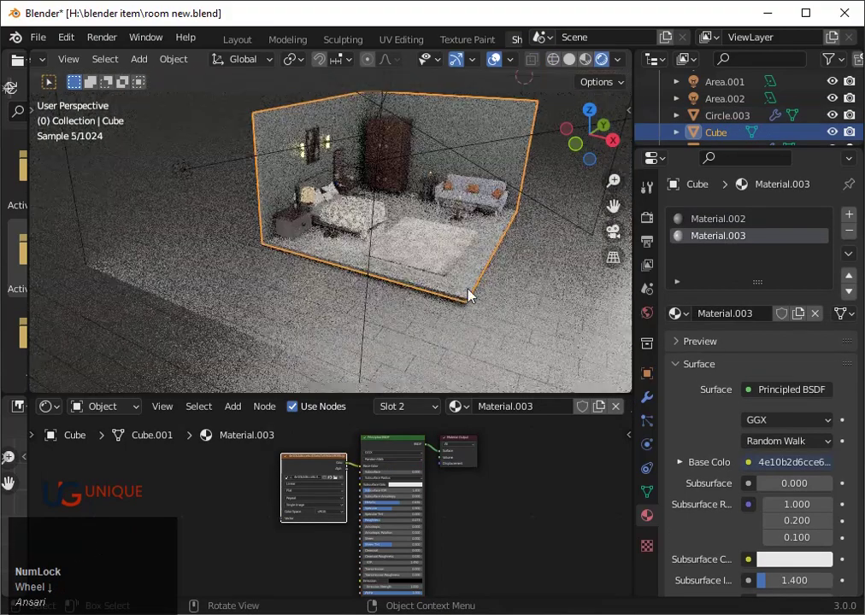
scroll(up, 3)
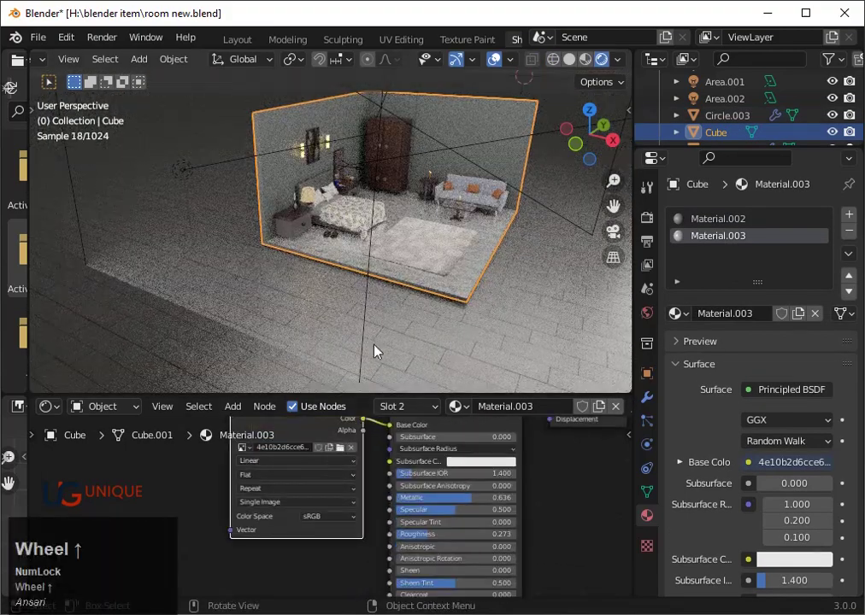
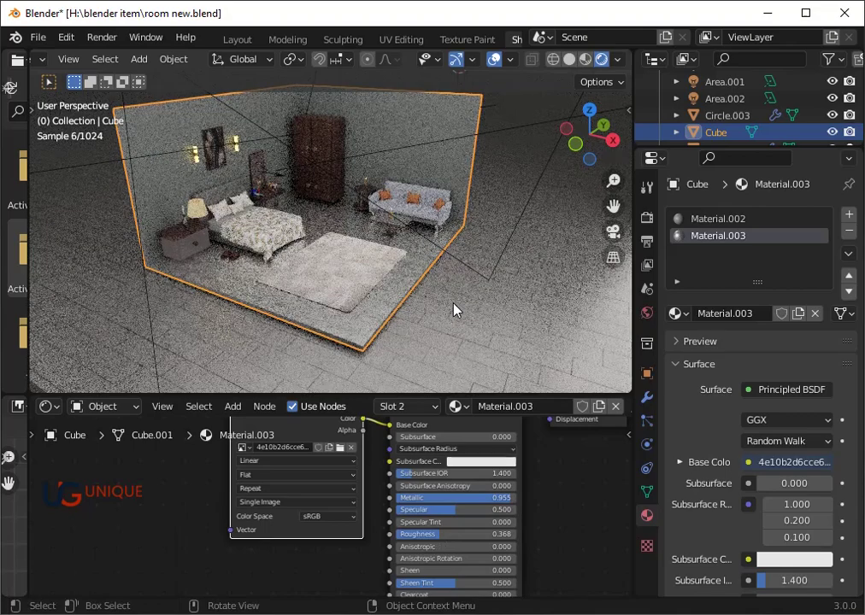
middle_click(517, 320)
scroll(down, 3)
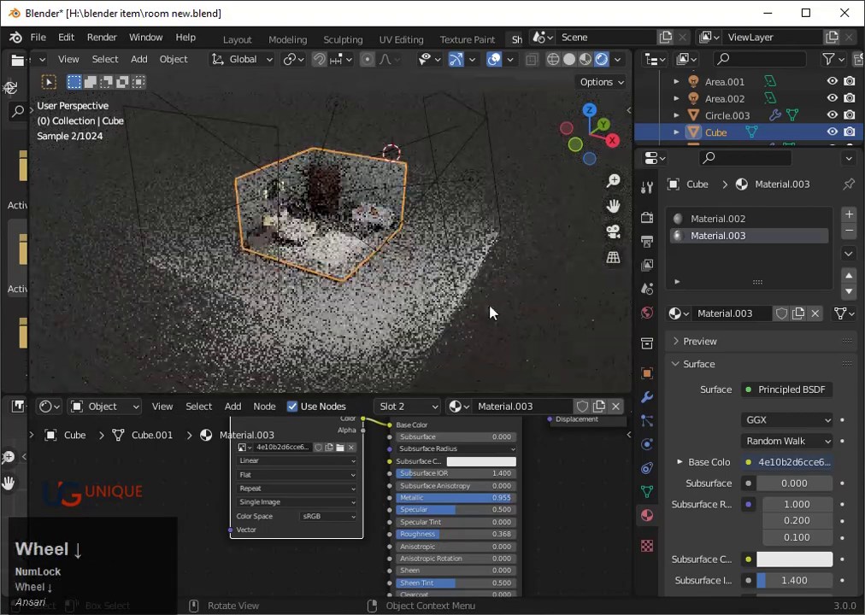
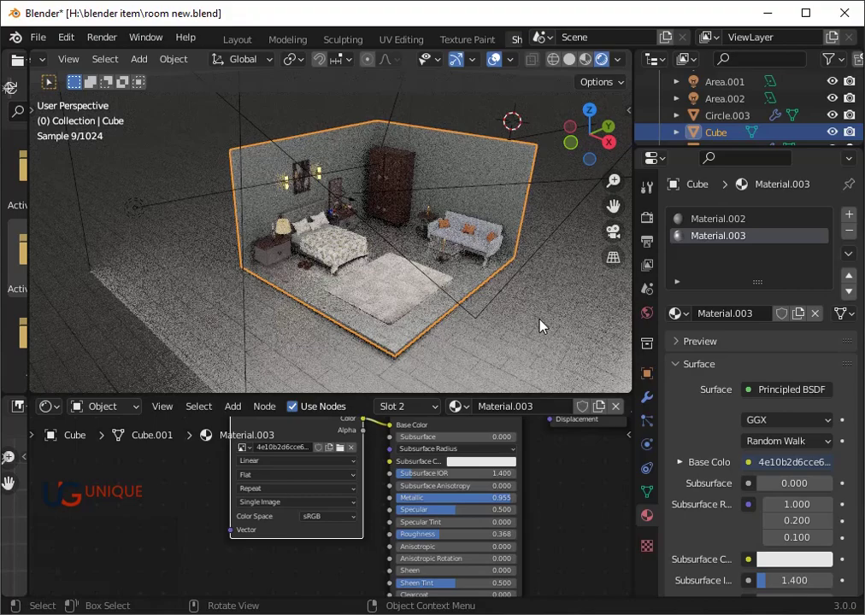
scroll(up, 3)
Move the lampshade Cylinder.002 over the nightstand in Top view
click(257, 231)
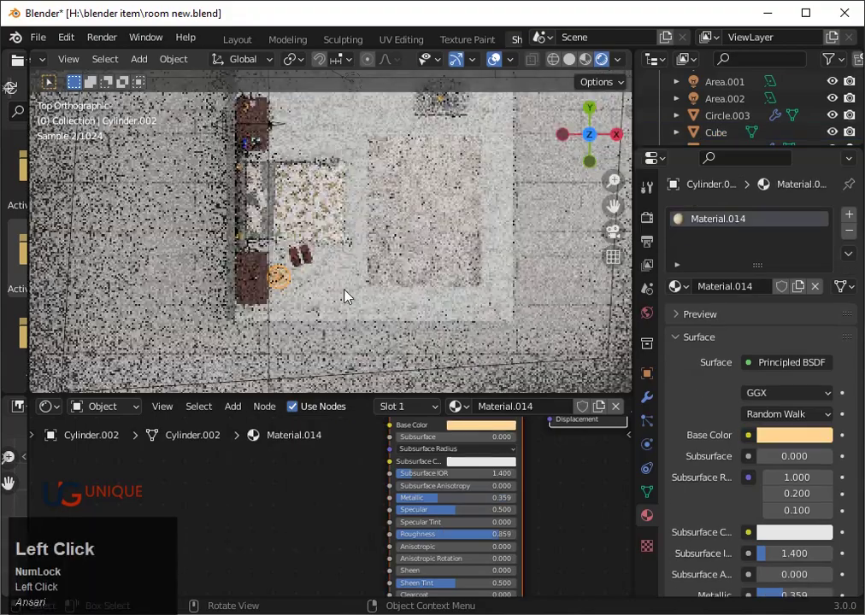
key(shift+z)
scroll(up, 3)
key(g)
key(Left)
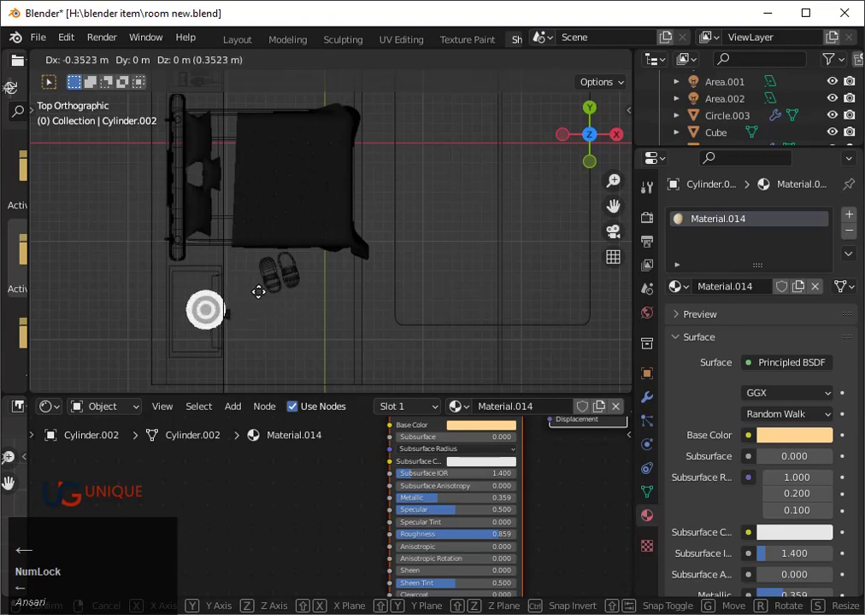
key(space)
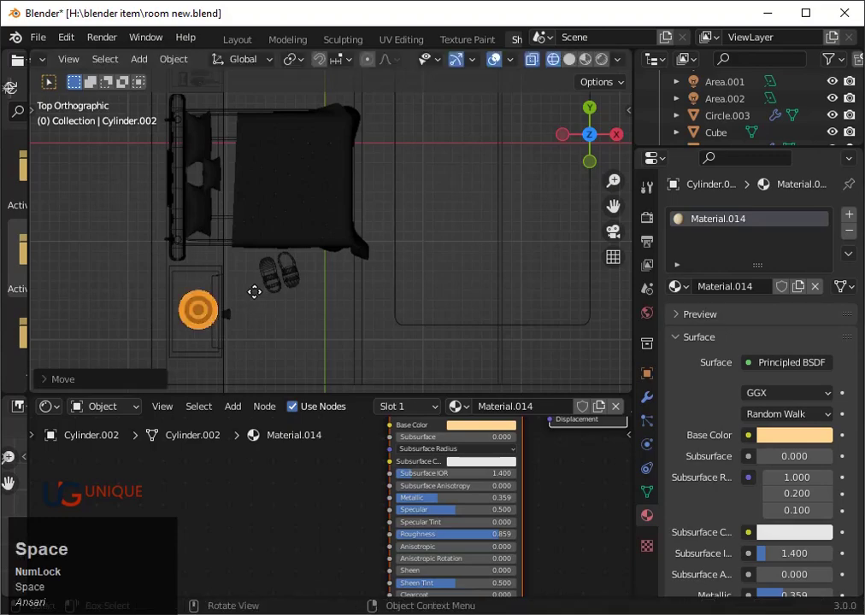
Focus on the lampshade and nudge it sideways to centre it on the nightstand
key(`)
key(3)
scroll(down, 3)
drag(361, 335, 398, 236)
key(g)
key(Right)
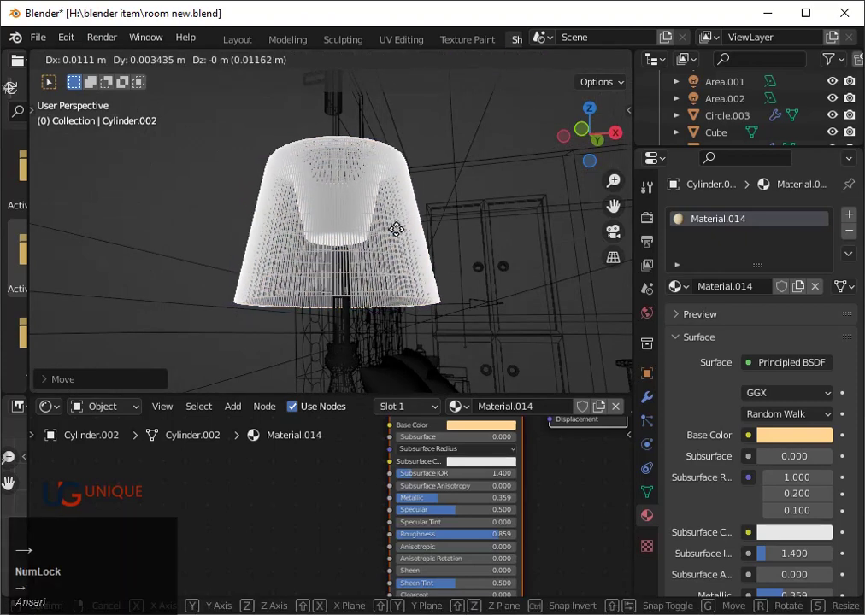
key(Down)
key(Right)
key(space)
Return to the full rendered view of the bedroom
scroll(down, 3)
drag(413, 314, 400, 326)
scroll(down, 3)
key(shift+z)
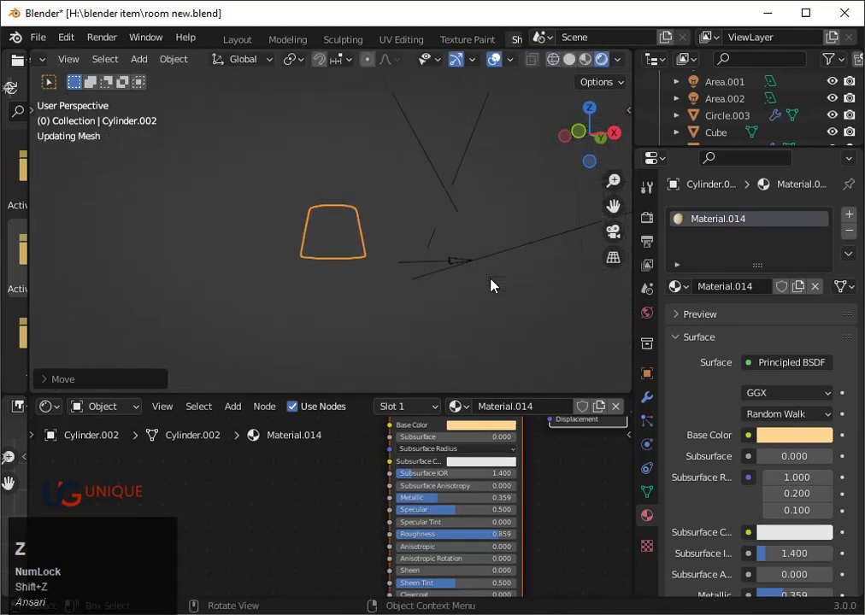
scroll(down, 3)
drag(591, 313, 577, 326)
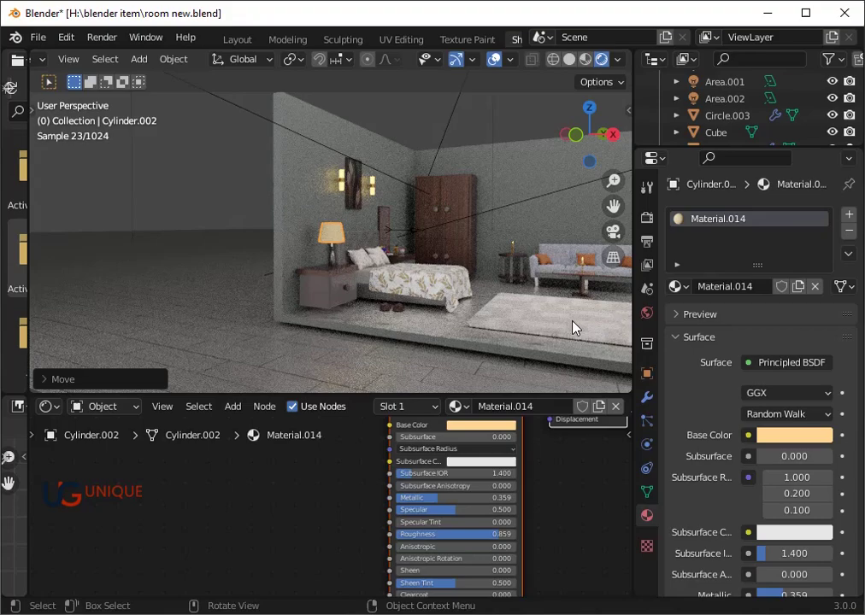
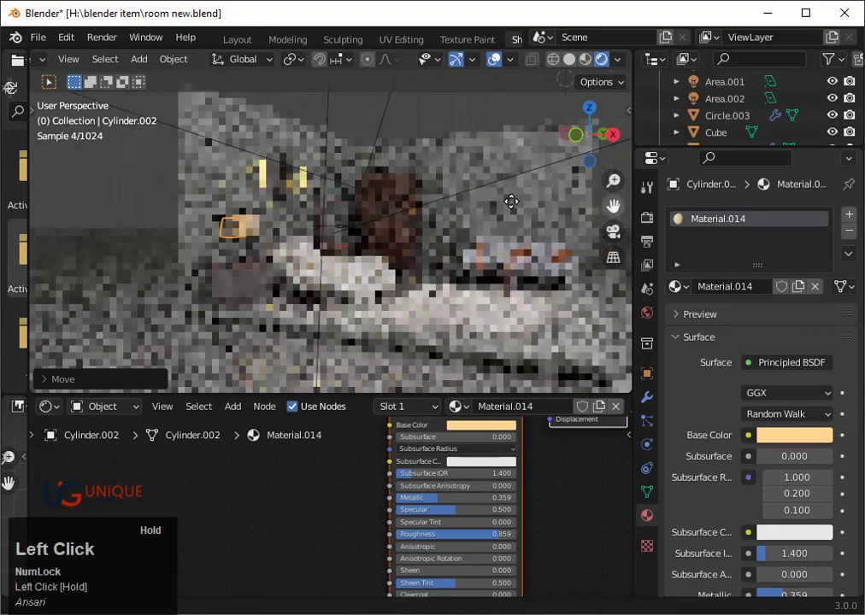
Frame the room in perspective projection and add a camera aligned to that view
scroll(down, 3)
middle_click(450, 342)
click(617, 261)
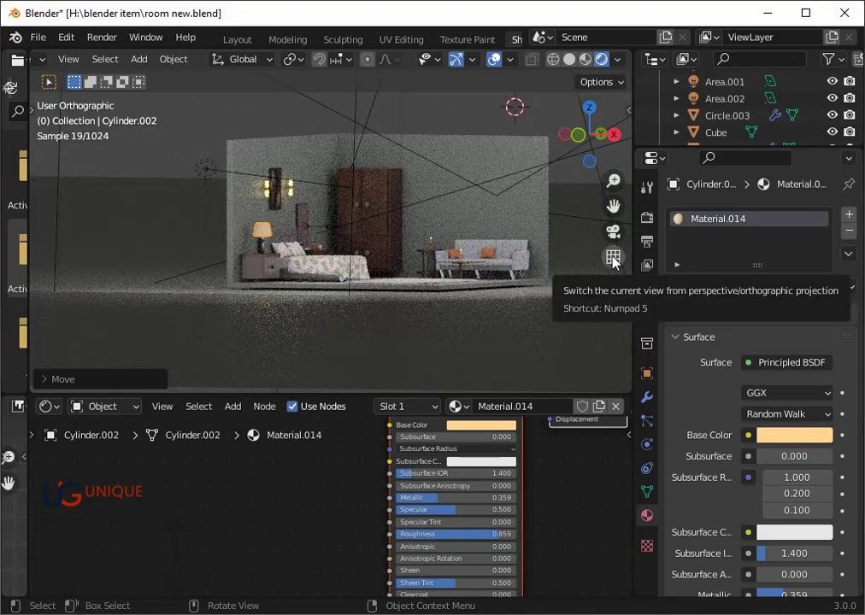
click(618, 264)
middle_click(550, 274)
scroll(down, 3)
key(shift+Num_Lock)
scroll(down, 3)
key(shift+a)
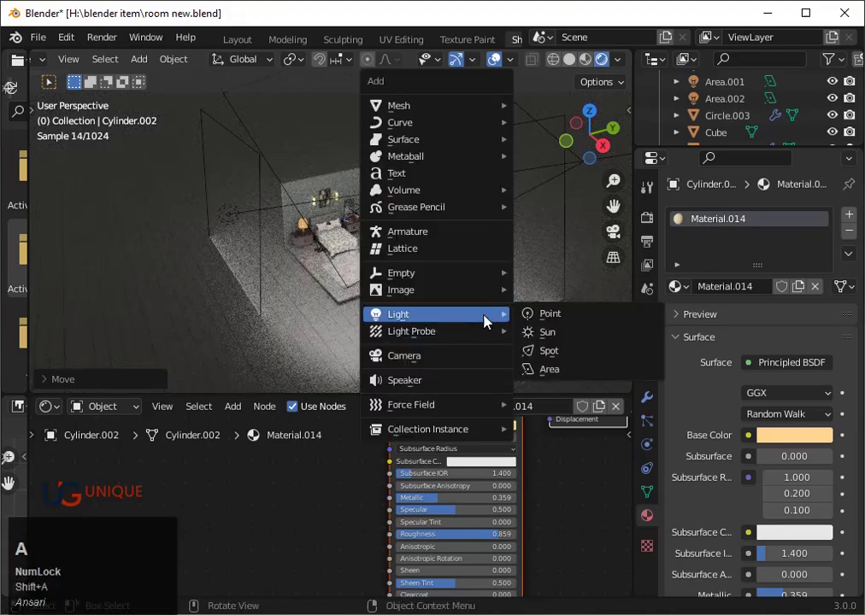
drag(475, 358, 608, 155)
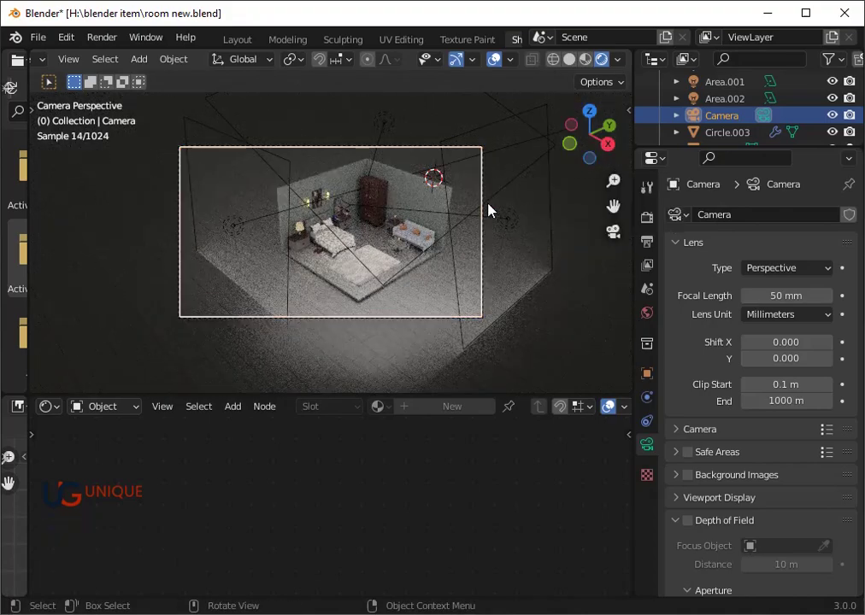
Move the camera in camera view repeatedly until the bedroom is centred in its frame
key(g)
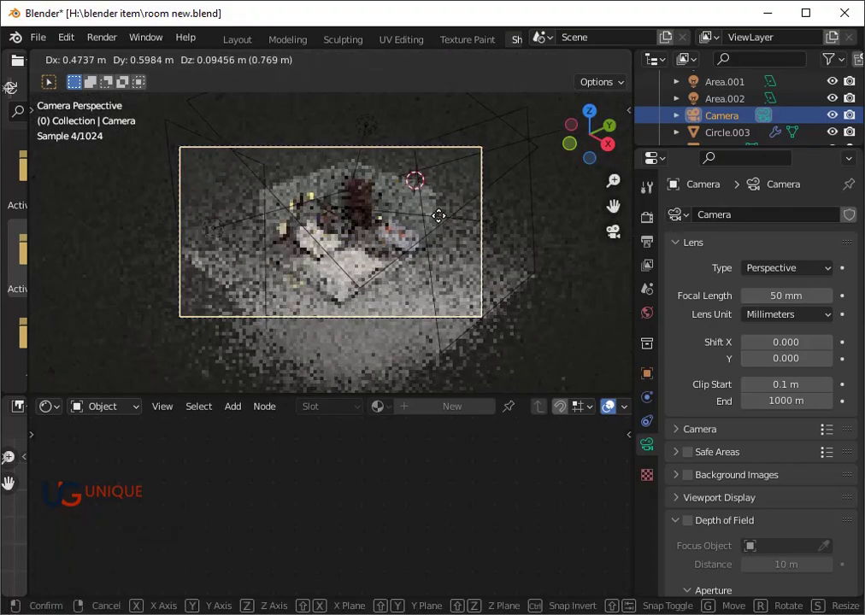
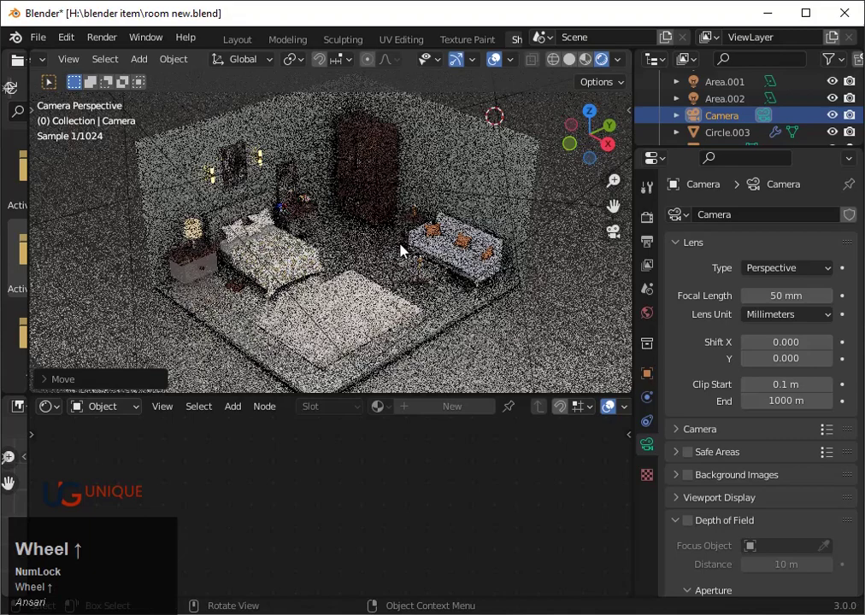
scroll(down, 3)
click(475, 253)
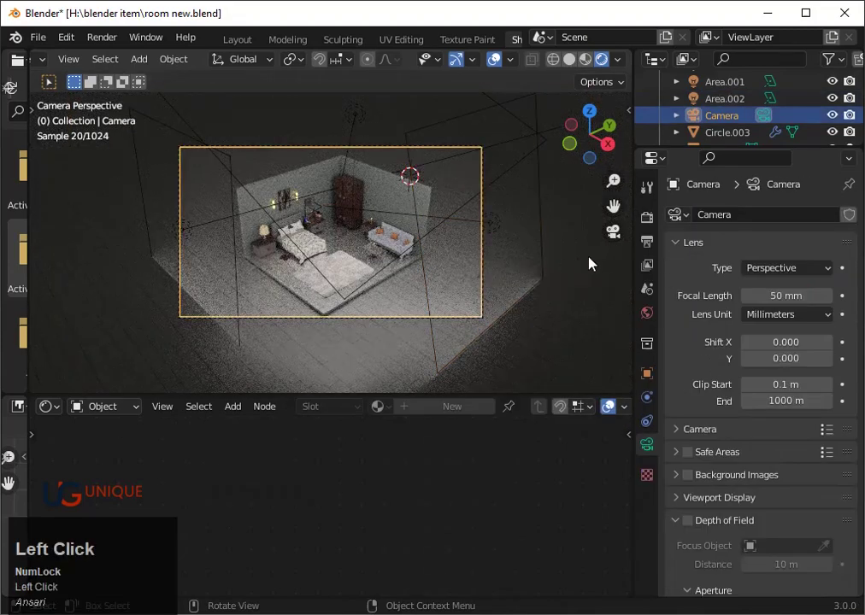
click(617, 244)
key(ctrl+z)
click(617, 260)
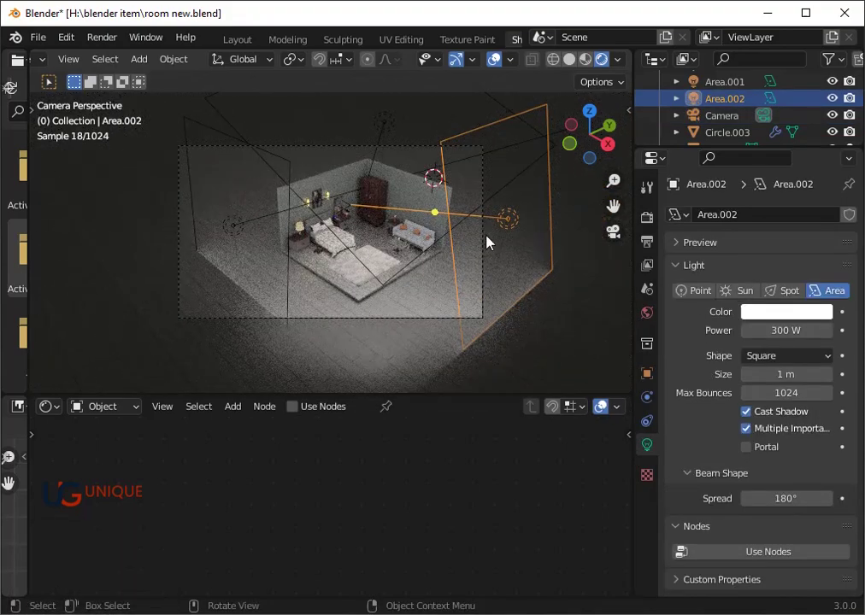
click(482, 260)
key(g)
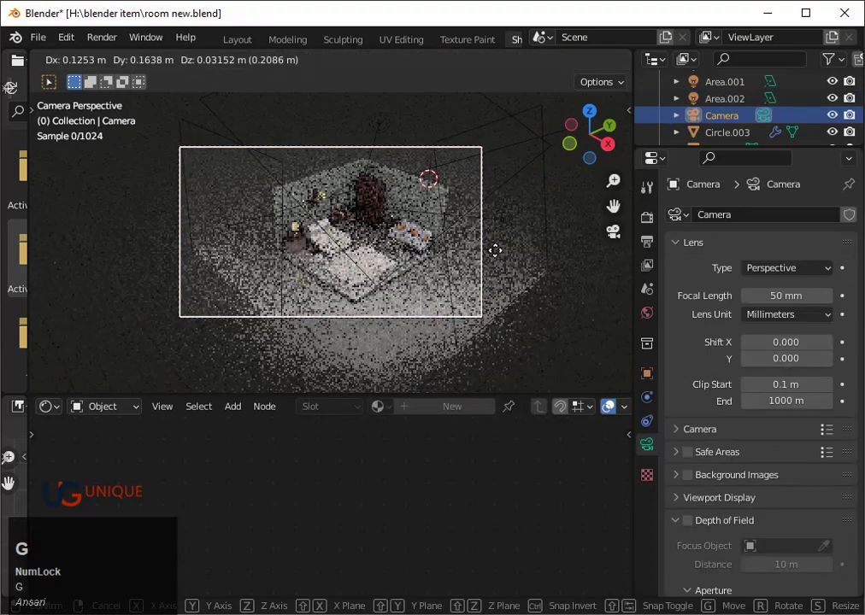
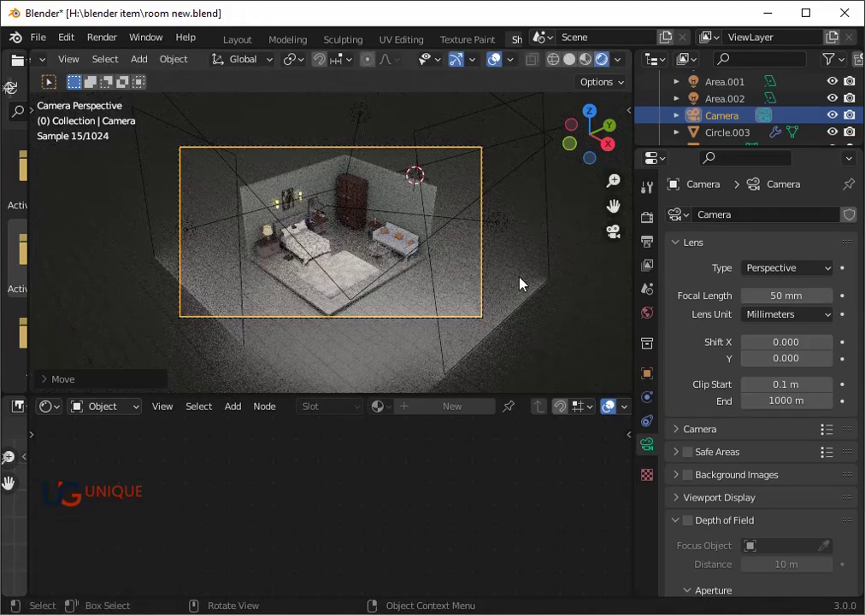
Duplicate a 500 W area light as Area.003 and move it along X above the room
click(594, 115)
scroll(down, 3)
key(d)
key(x)
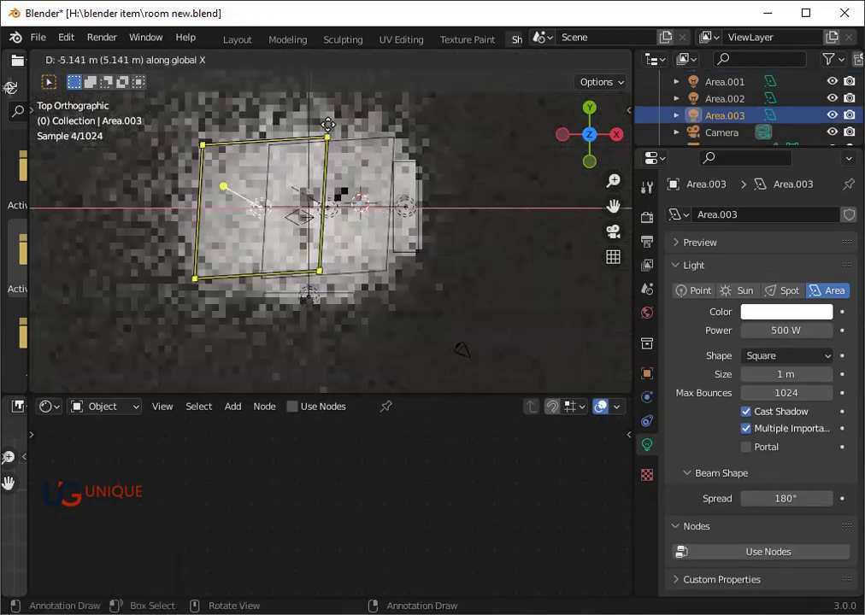
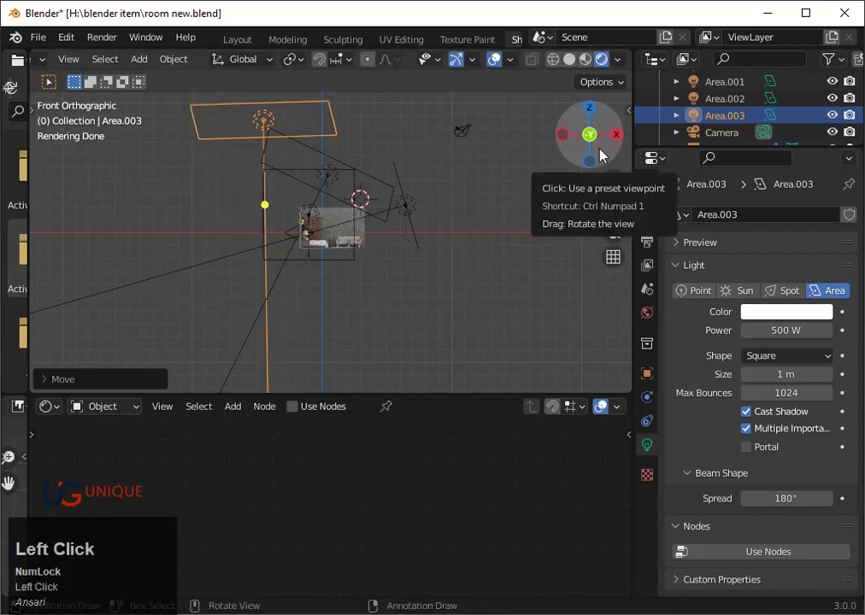
scroll(up, 3)
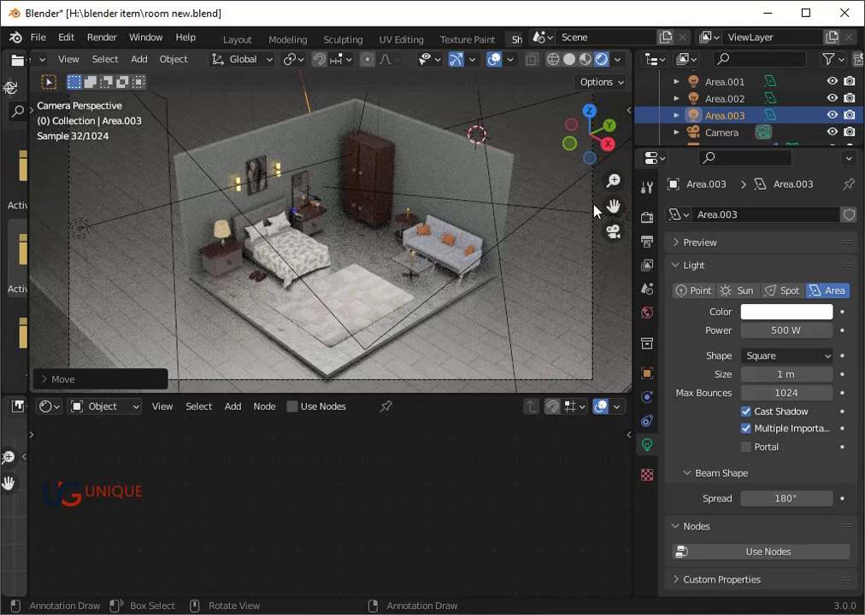
Set Viewport Max Samples to 128 in Render Properties, keeping 4096 render samples
click(656, 230)
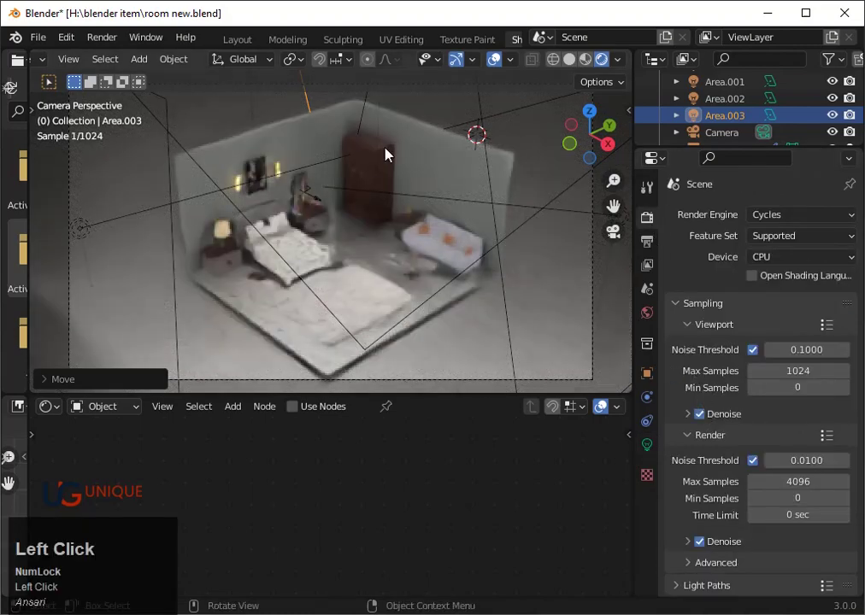
click(119, 43)
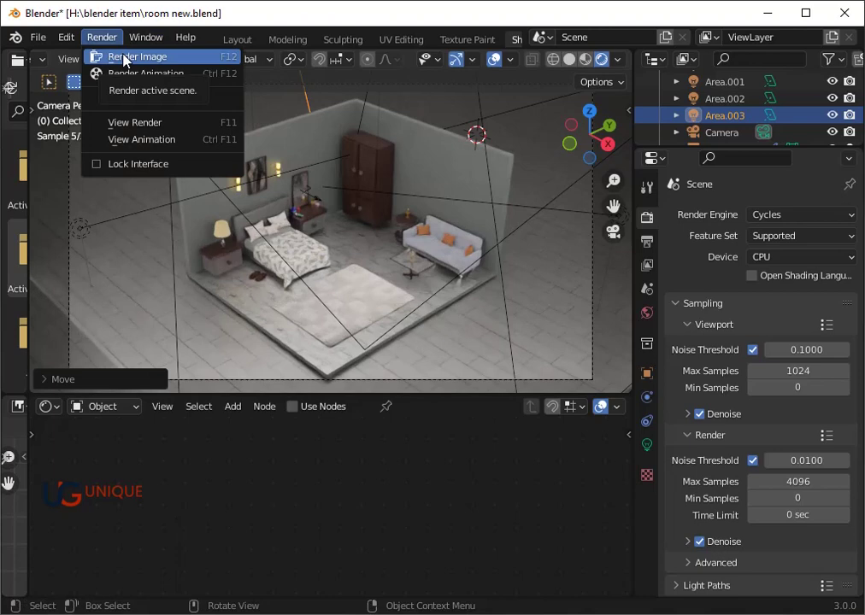
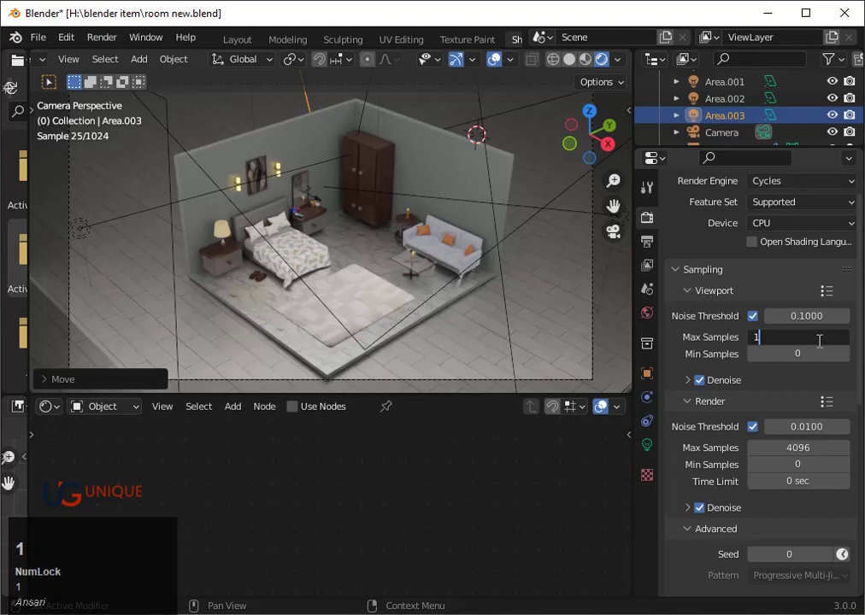
key(2)
text(28)
key(Return)
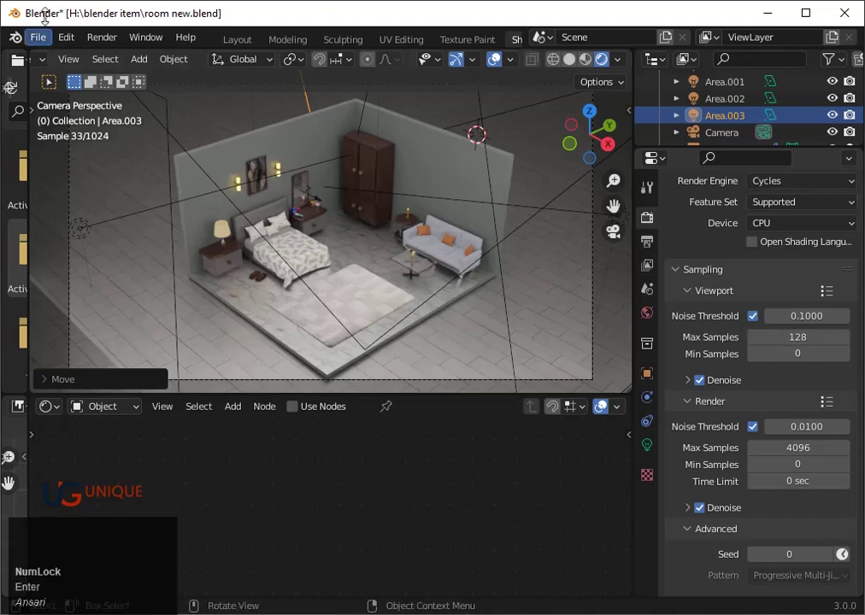
Launch the Cycles render of the bedroom and zoom the preview as samples refine toward 4096
click(103, 51)
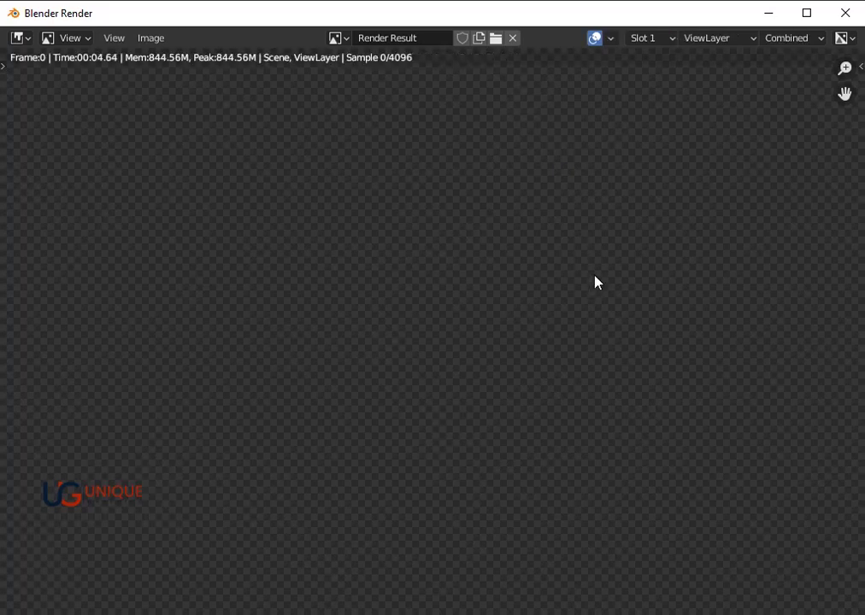
scroll(down, 3)
scroll(up, 3)
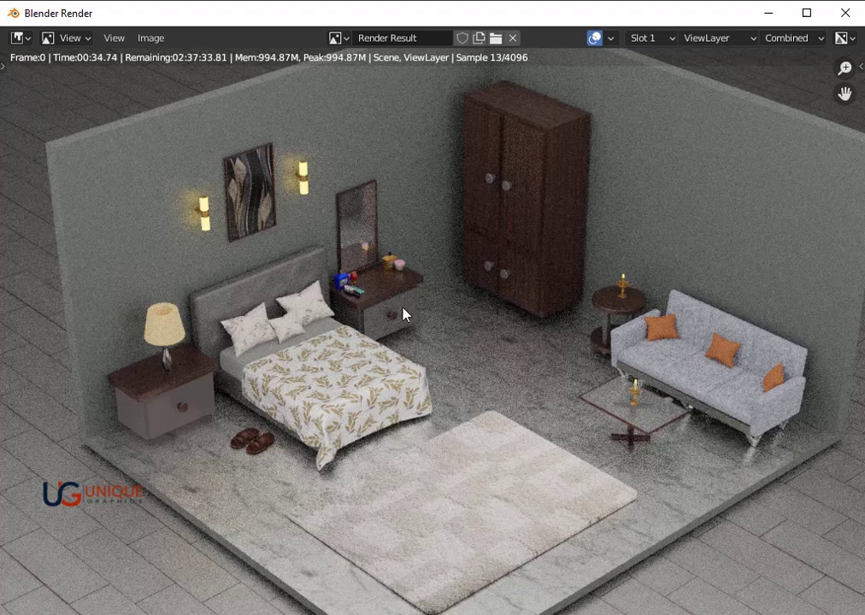
scroll(down, 3)
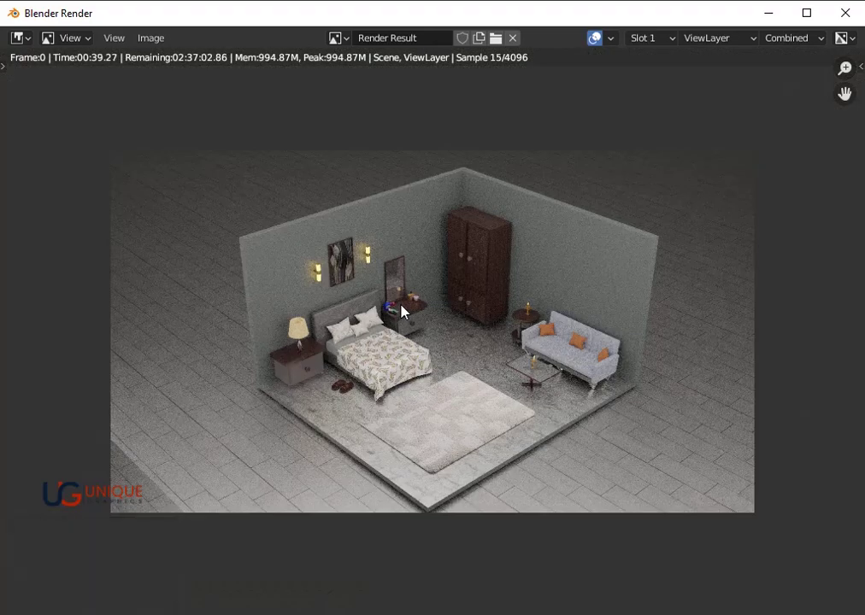
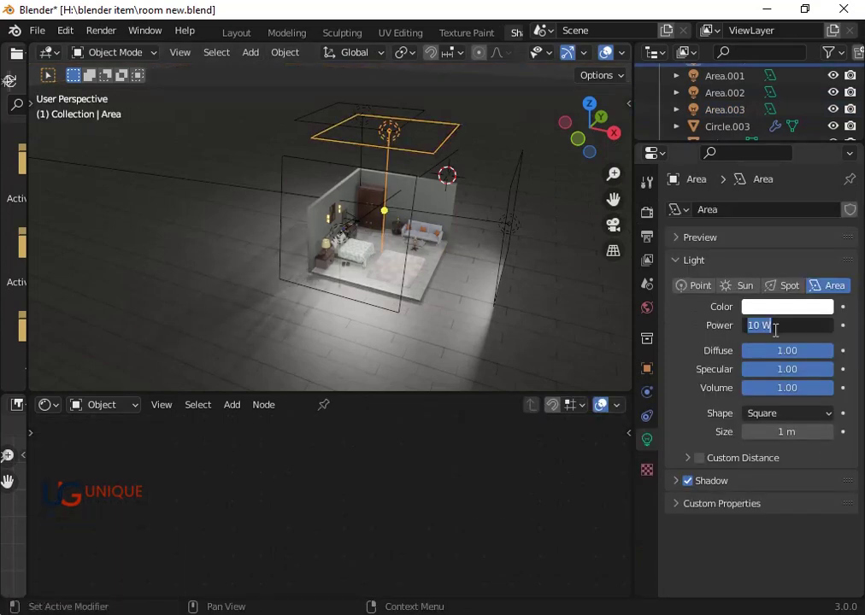
Raise the Area light power to 300 W, save the blend file with Ctrl+S, and check Render Properties
key(3)
key(0)
key(0)
key(Return)
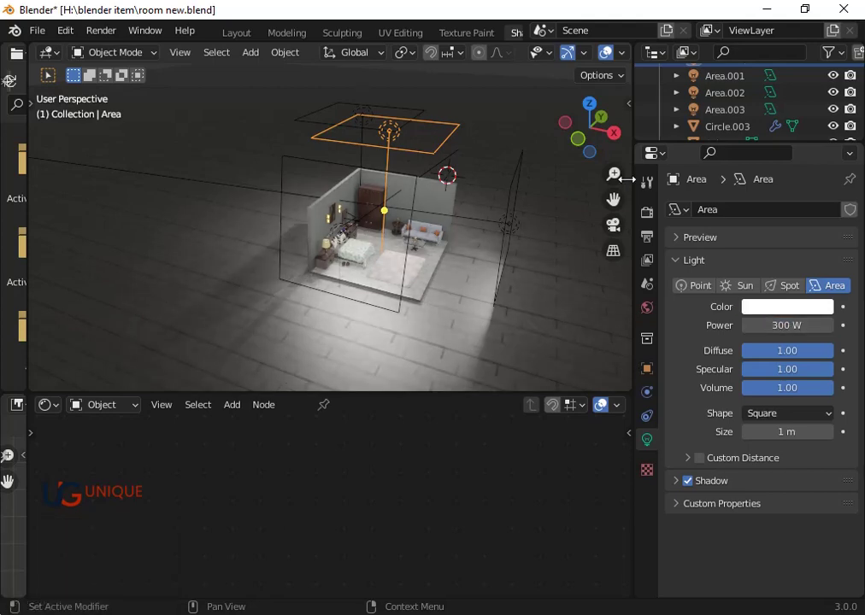
key(Return)
key(ctrl+s)
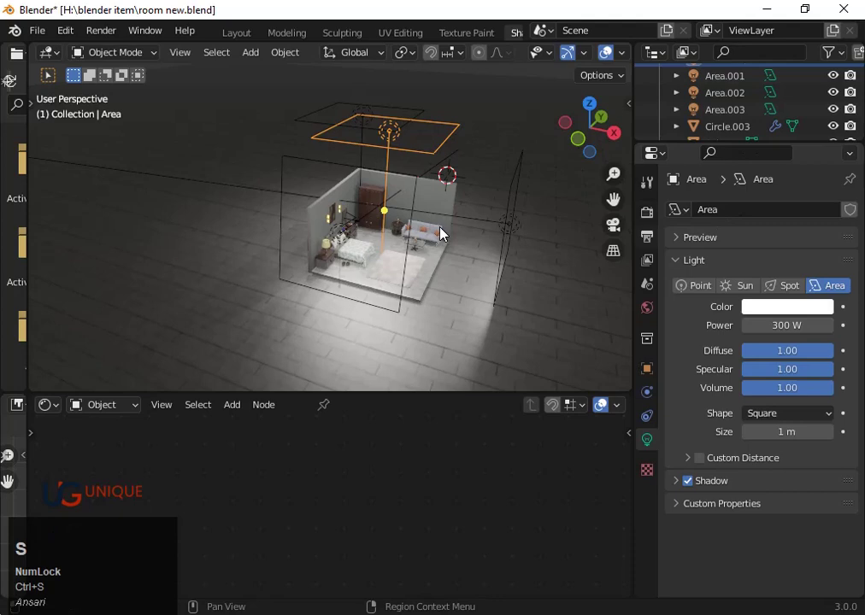
click(645, 213)
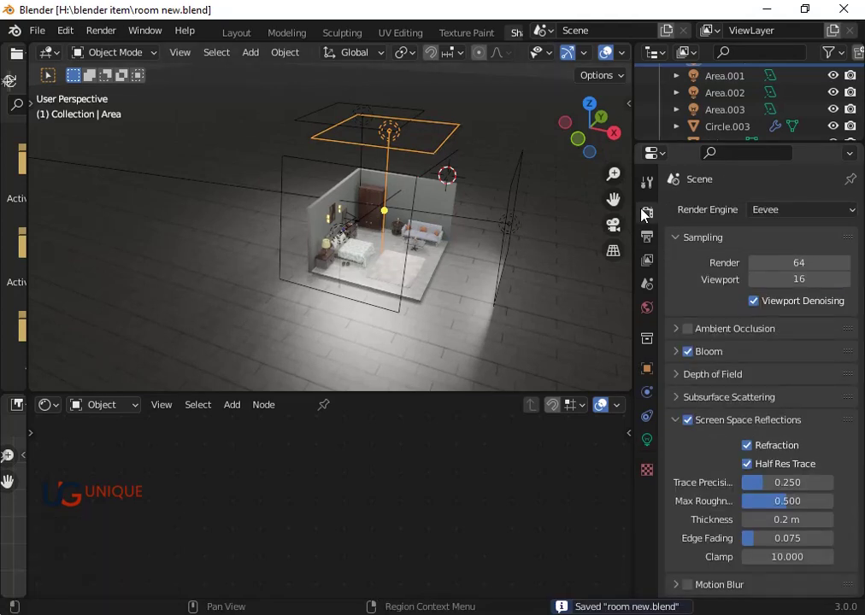
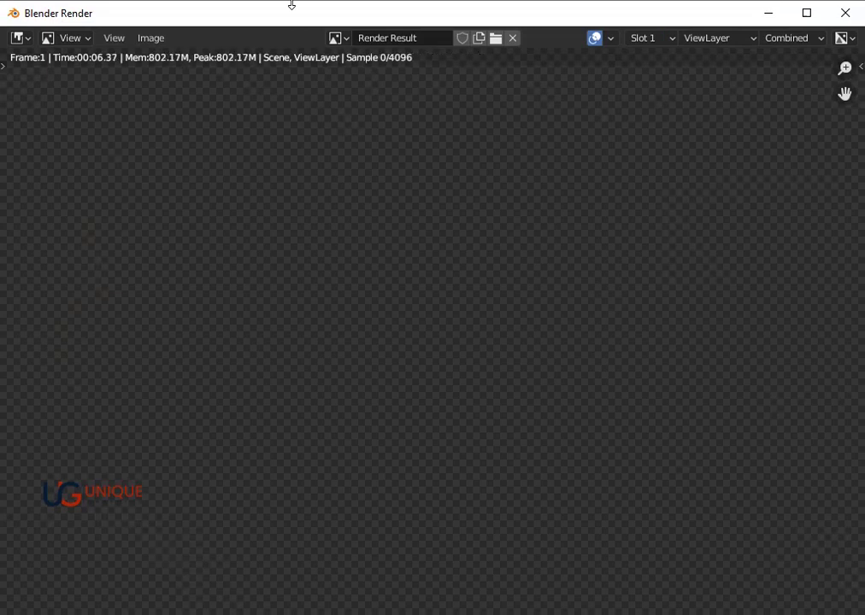
Adjust Render Max Samples to 128 and start the final Cycles render of the bedroom
scroll(down, 3)
scroll(up, 3)
scroll(down, 3)
scroll(up, 3)
scroll(down, 3)
click(854, 11)
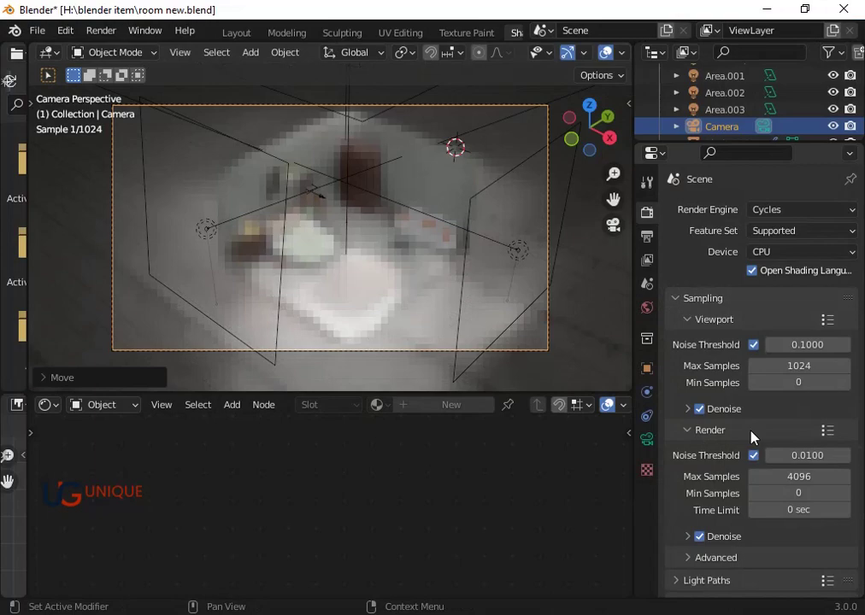
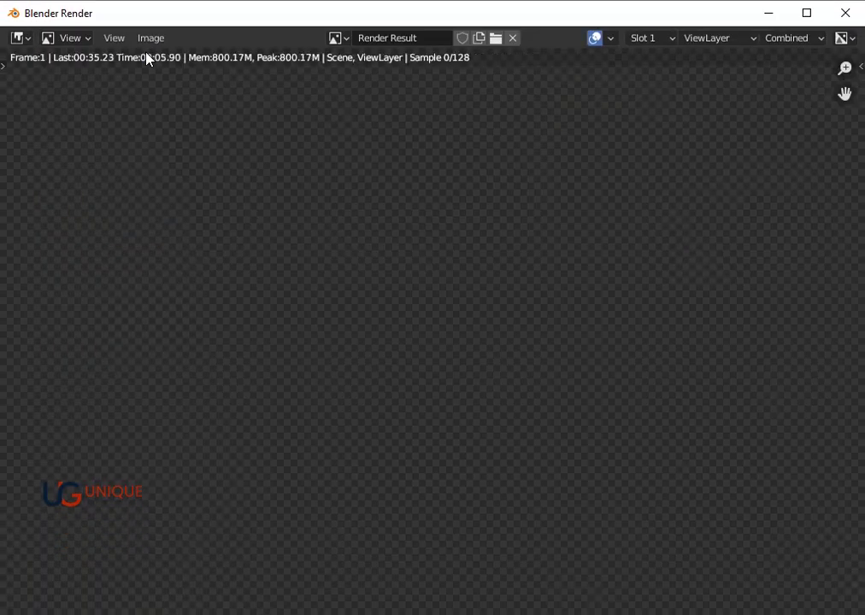
Zoom into the Render Result to inspect the sofa detail as it nears sample 128
scroll(down, 3)
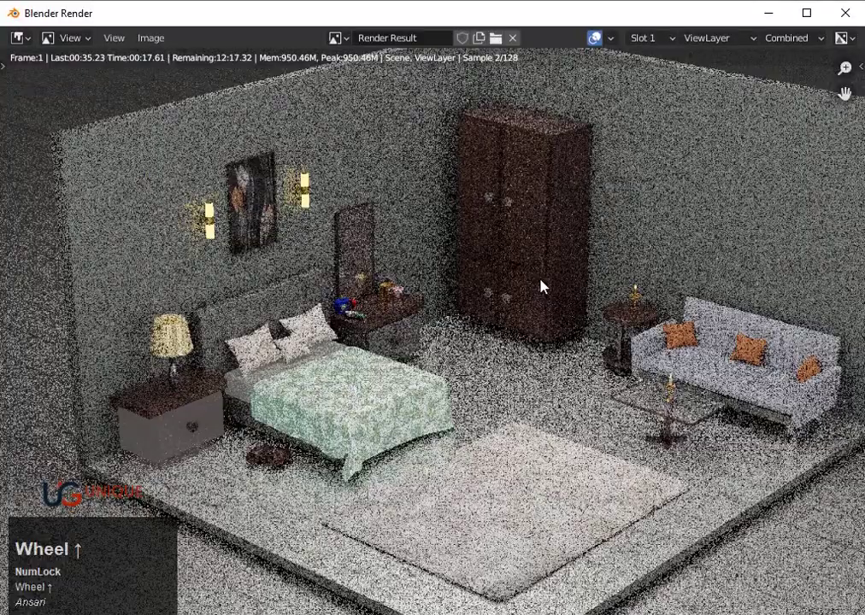
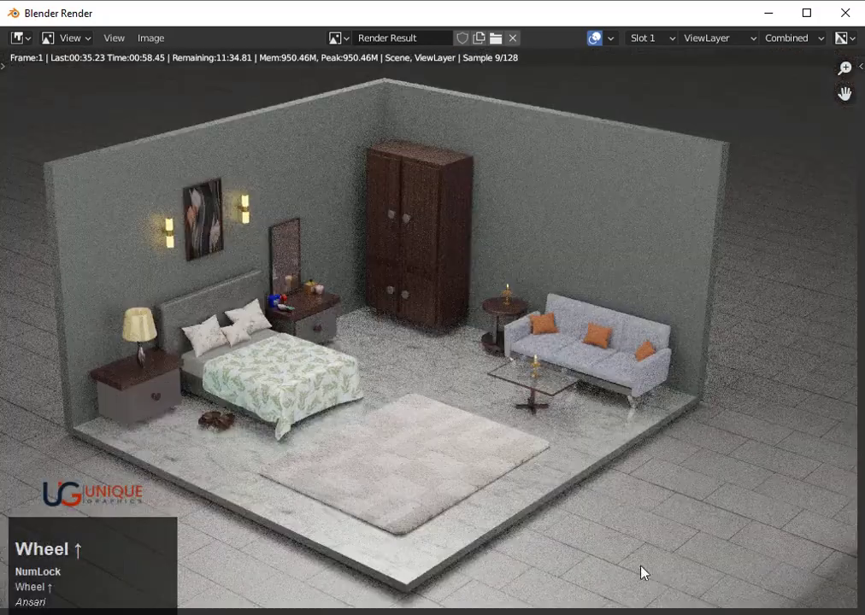
scroll(up, 3)
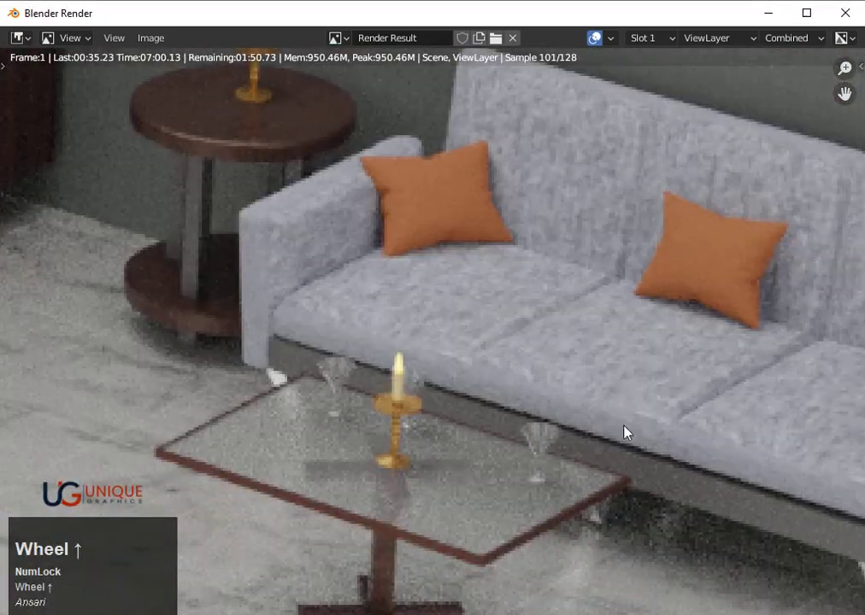